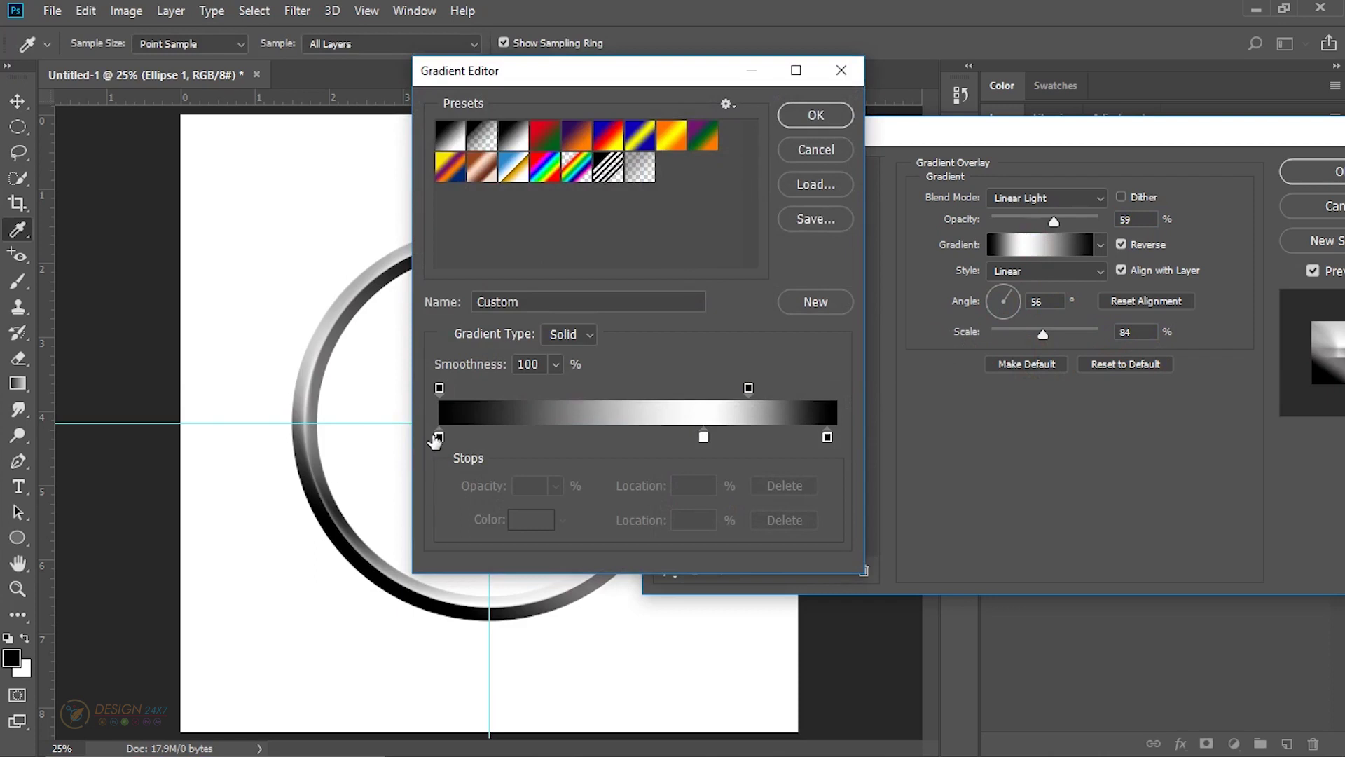
Step: Set the ring's gradient stops black-white-black with the white stop at 67%
{"action": "left_click", "coordinate": [453, 454]}
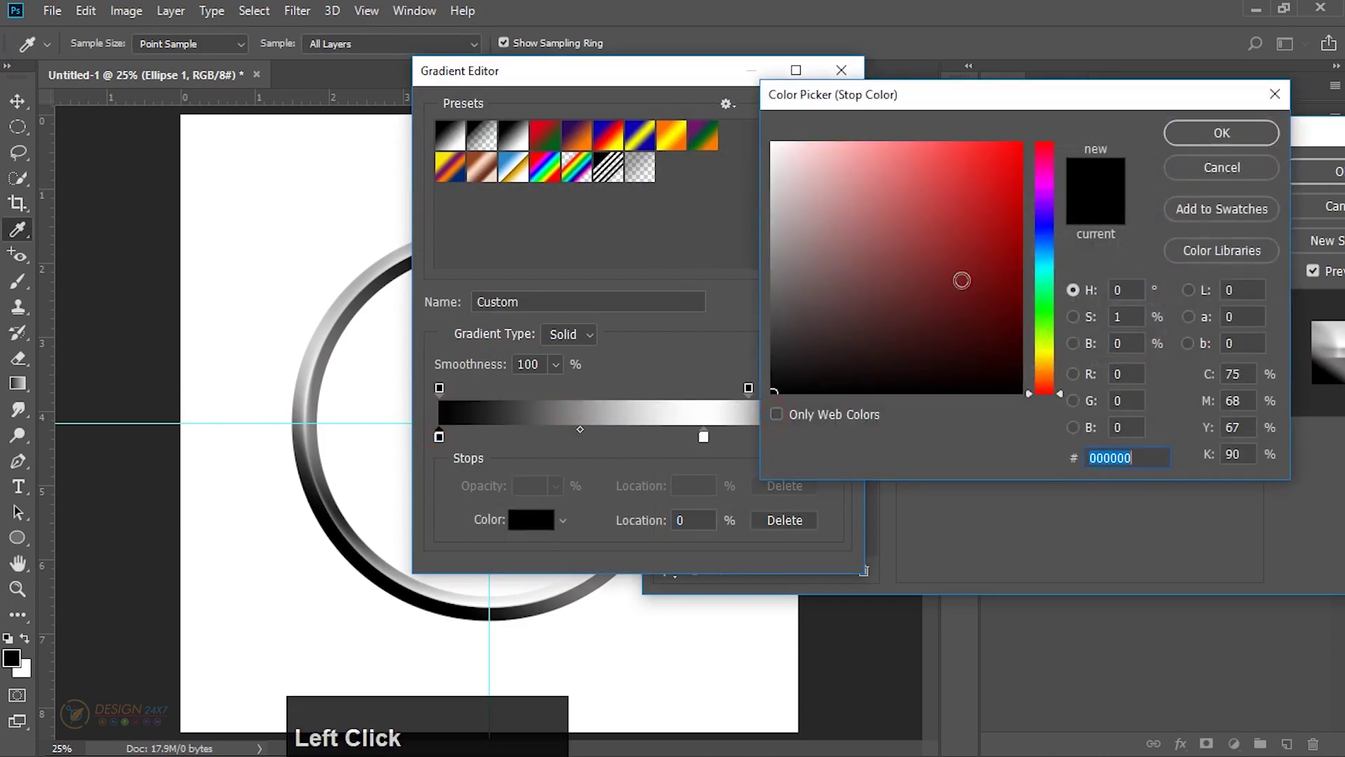
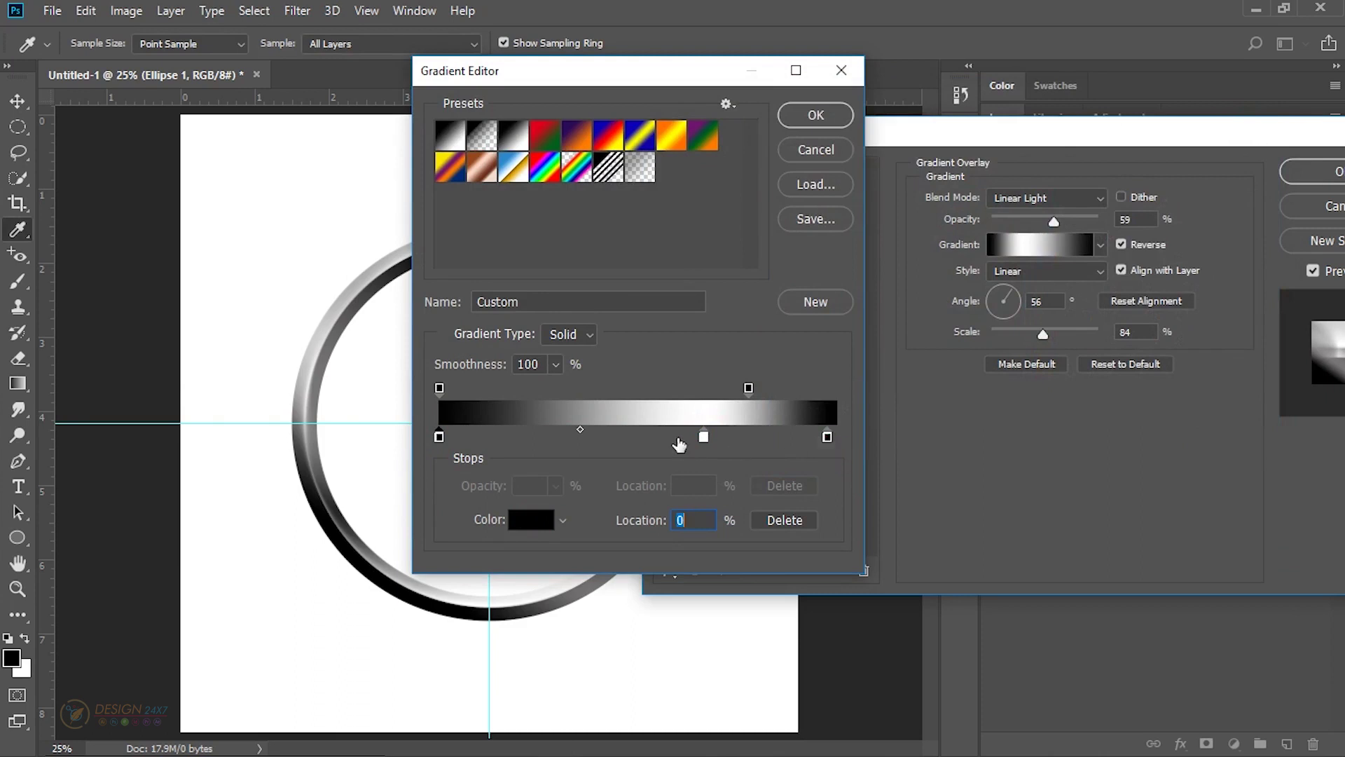
{"action": "left_click", "coordinate": [711, 444]}
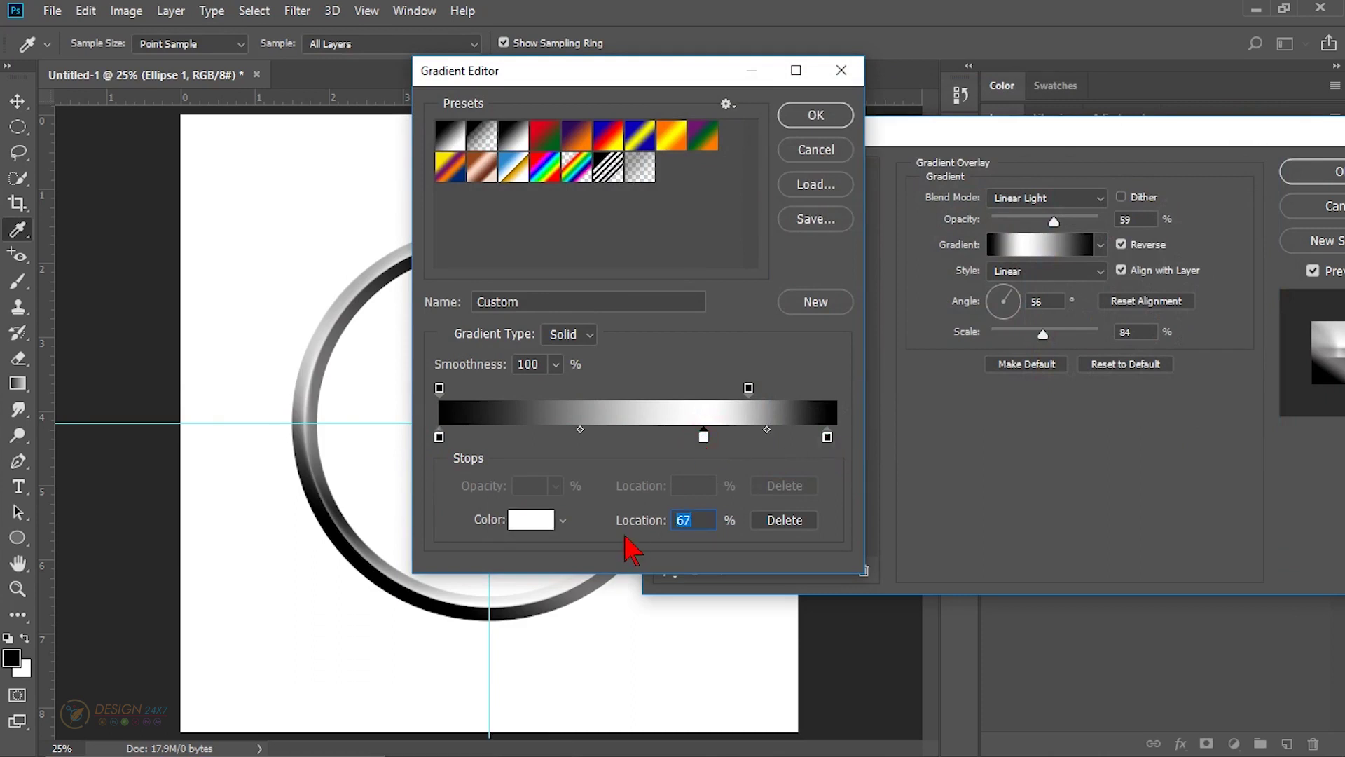
{"action": "left_click", "coordinate": [19, 509]}
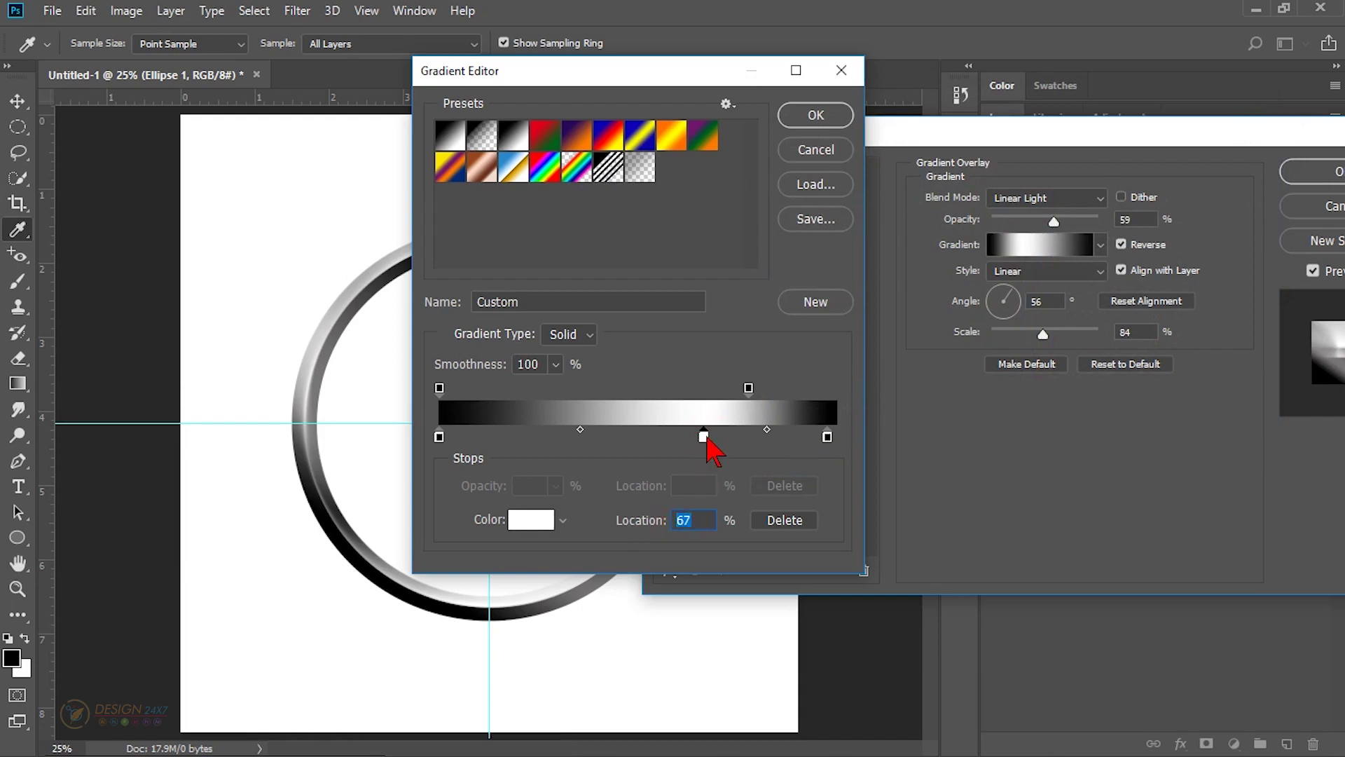
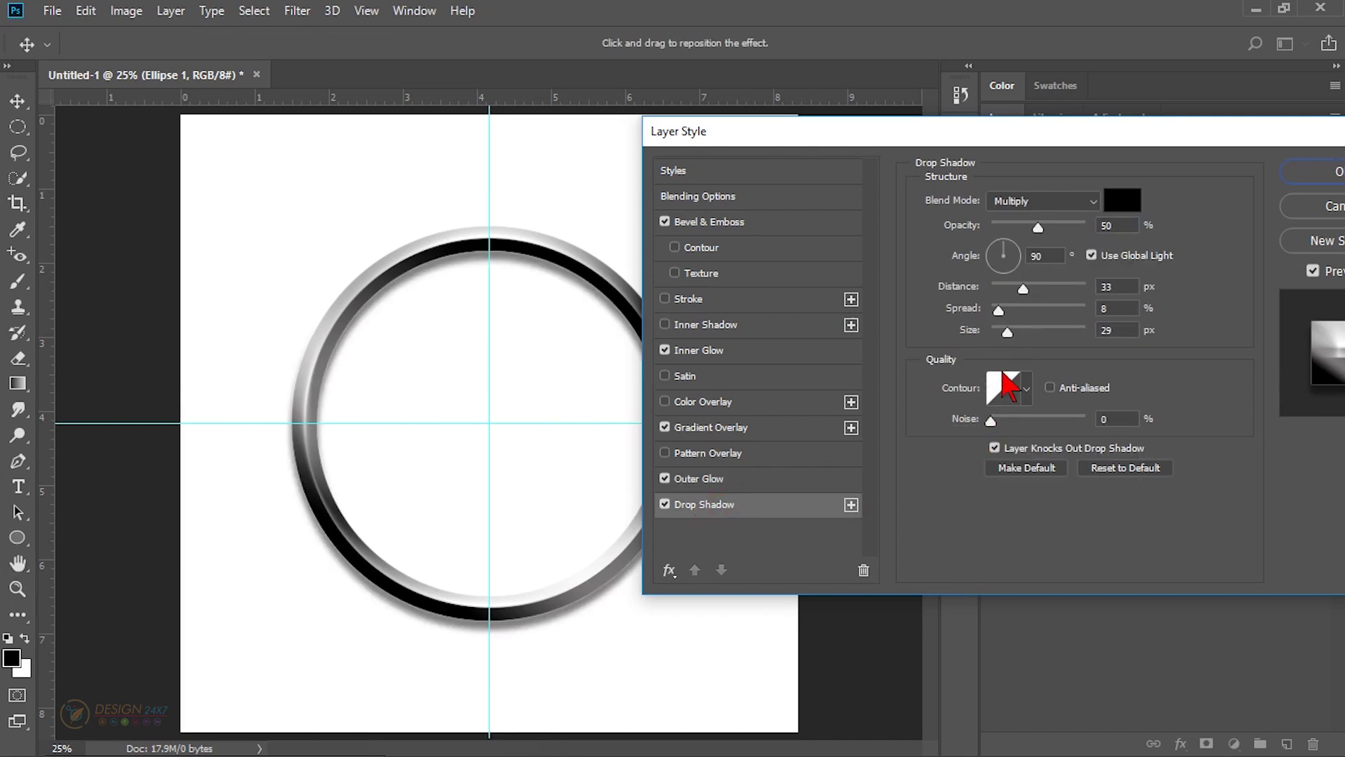
Step: Reduce the ring's drop shadow size to 10 px and apply the layer style
{"action": "left_click", "coordinate": [1015, 342]}
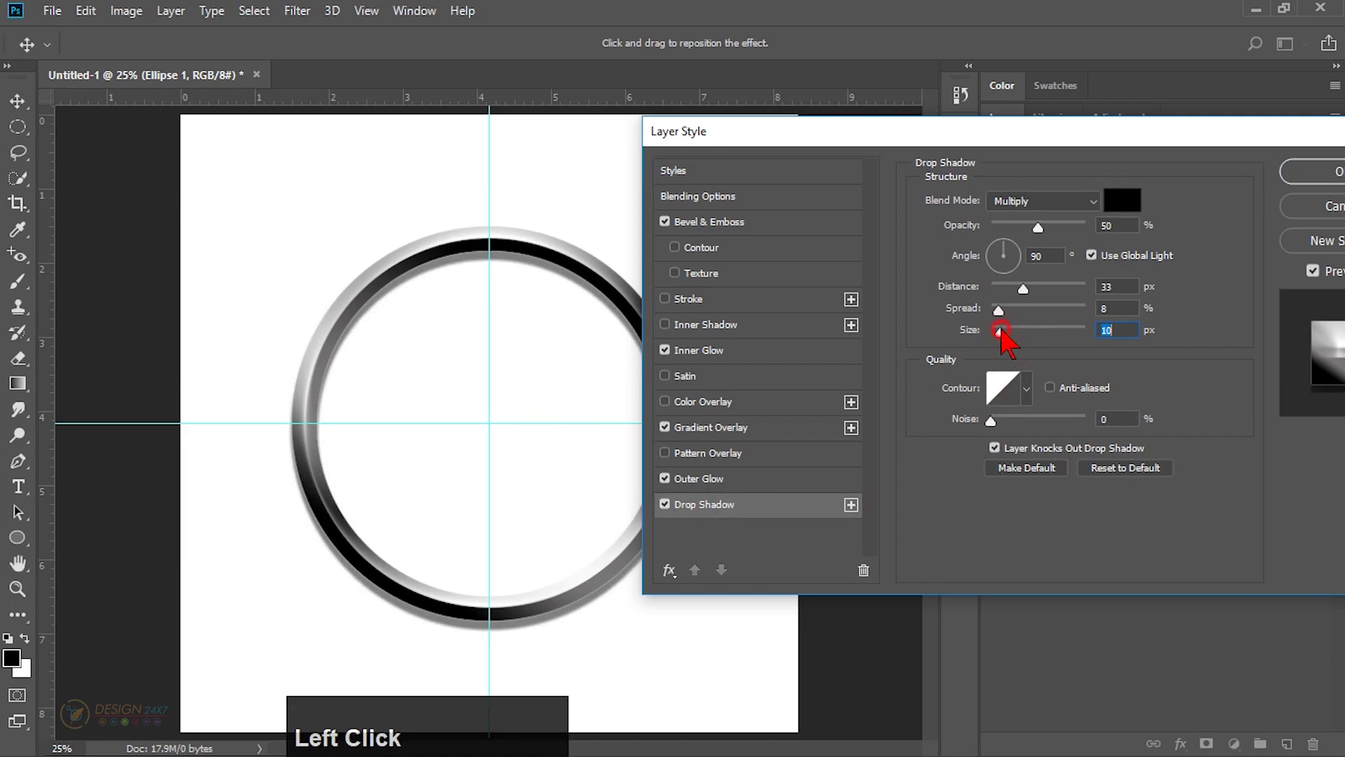
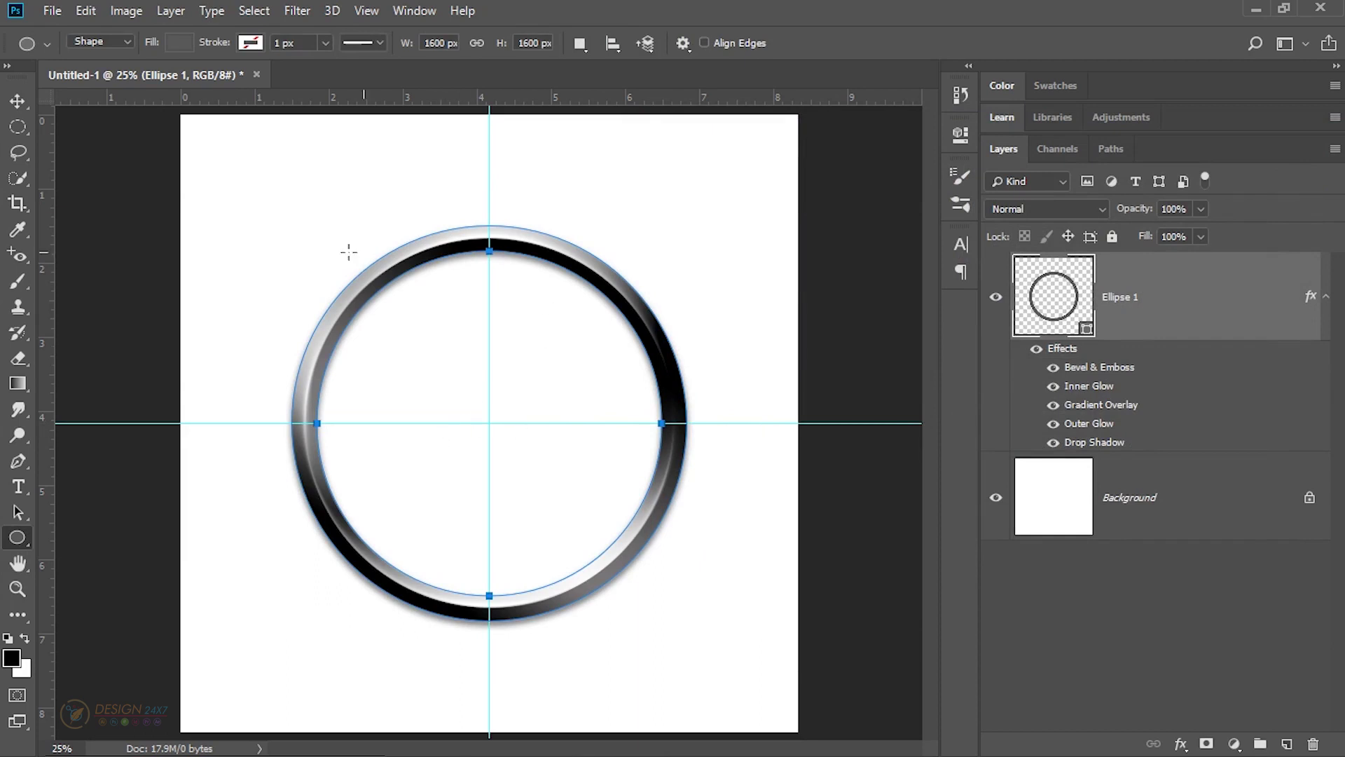
Step: Draw a white circle centred inside the ring, then select the Background layer to recolour it red
{"action": "left_click", "coordinate": [20, 509]}
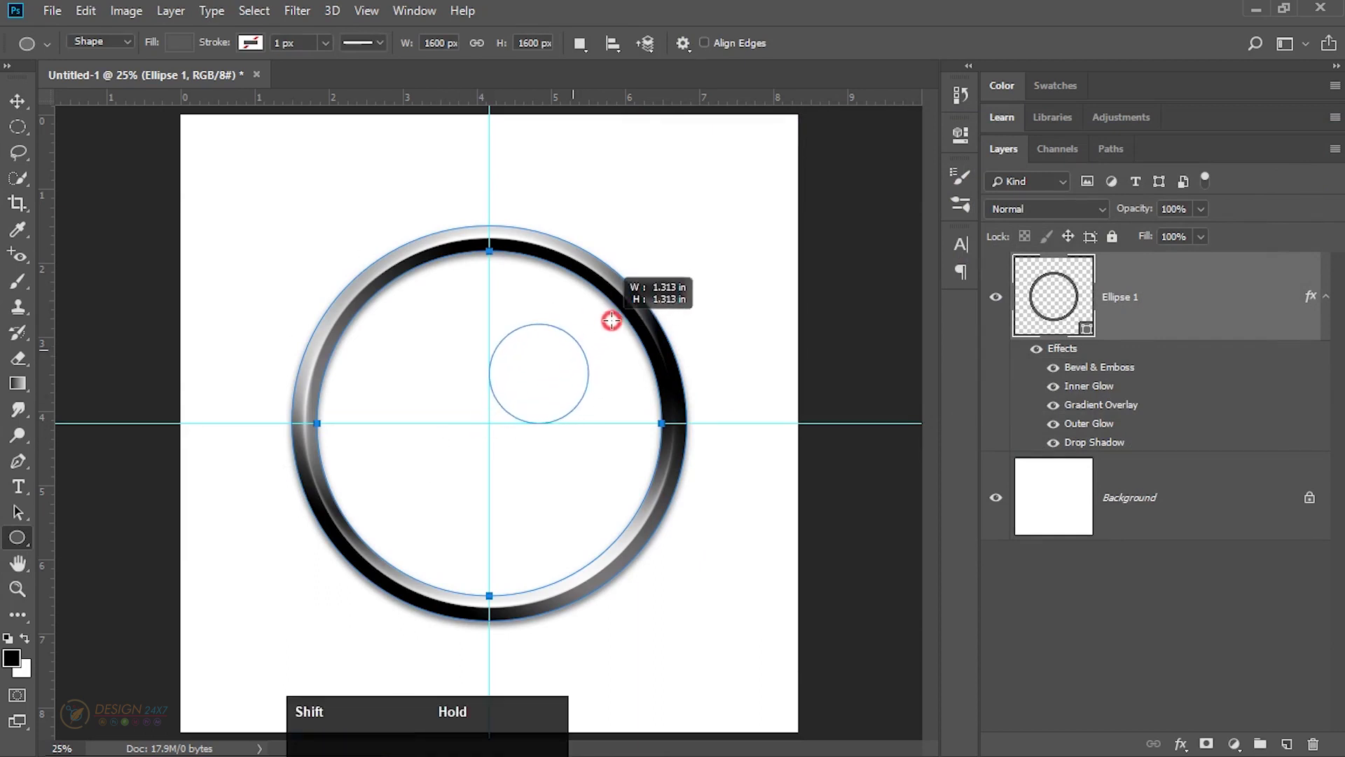
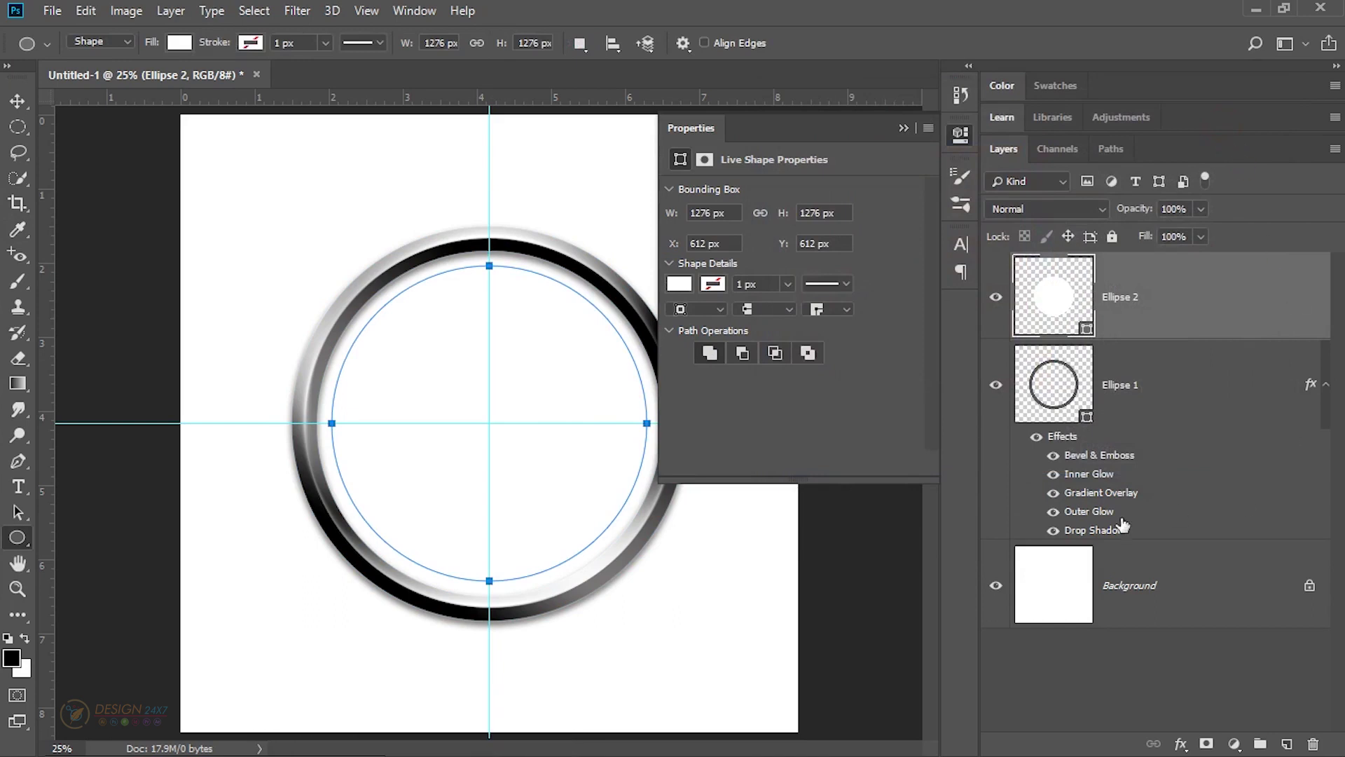
{"action": "left_click", "coordinate": [1049, 584]}
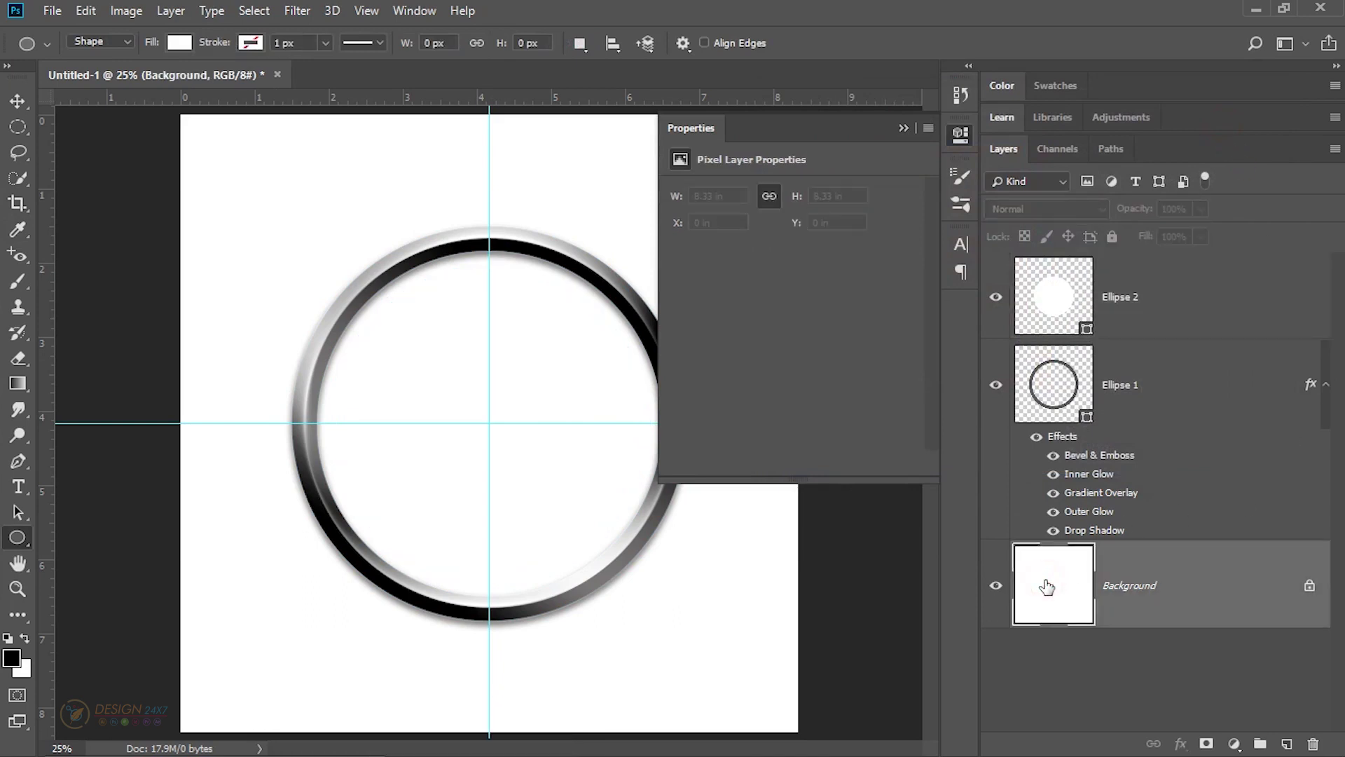
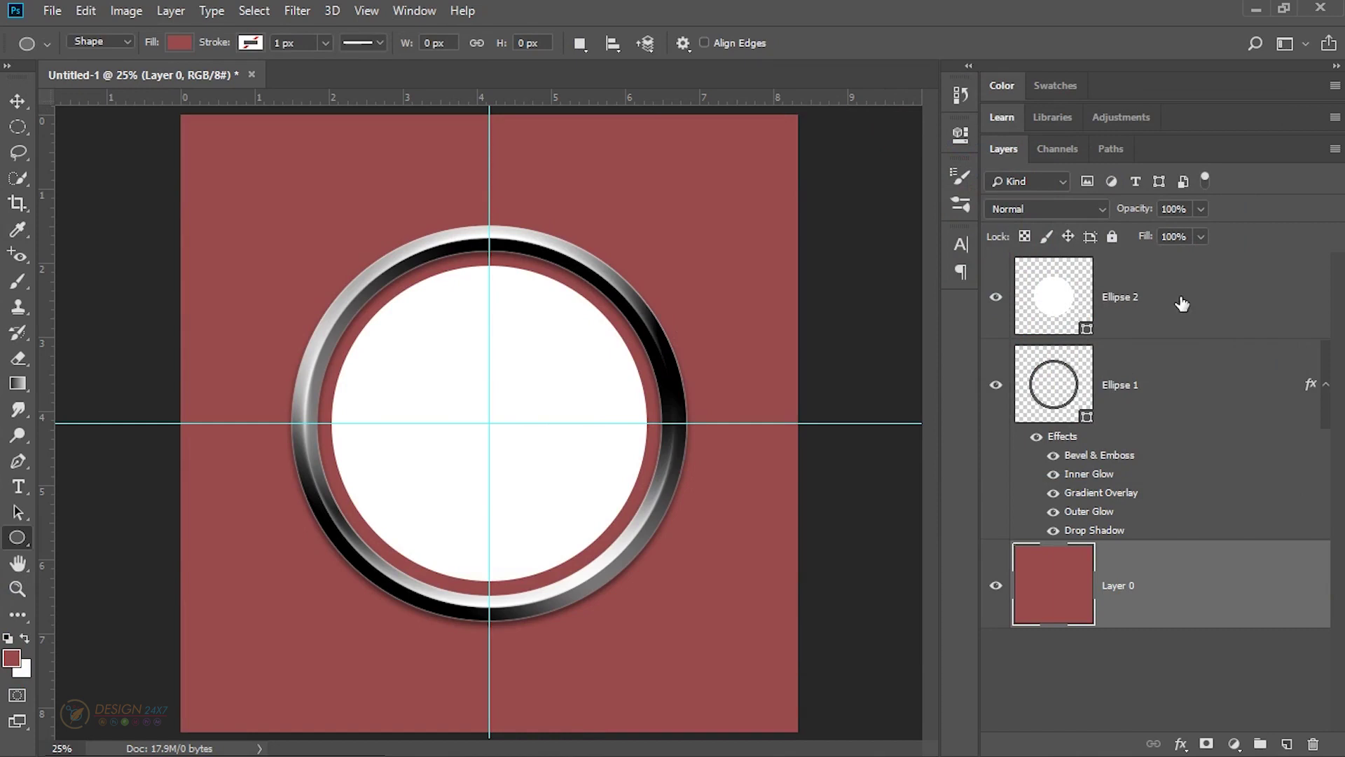
Step: Duplicate the white circle layer (Ellipse 2 copy) and hide the original Ellipse 2
{"action": "left_click", "coordinate": [1169, 287]}
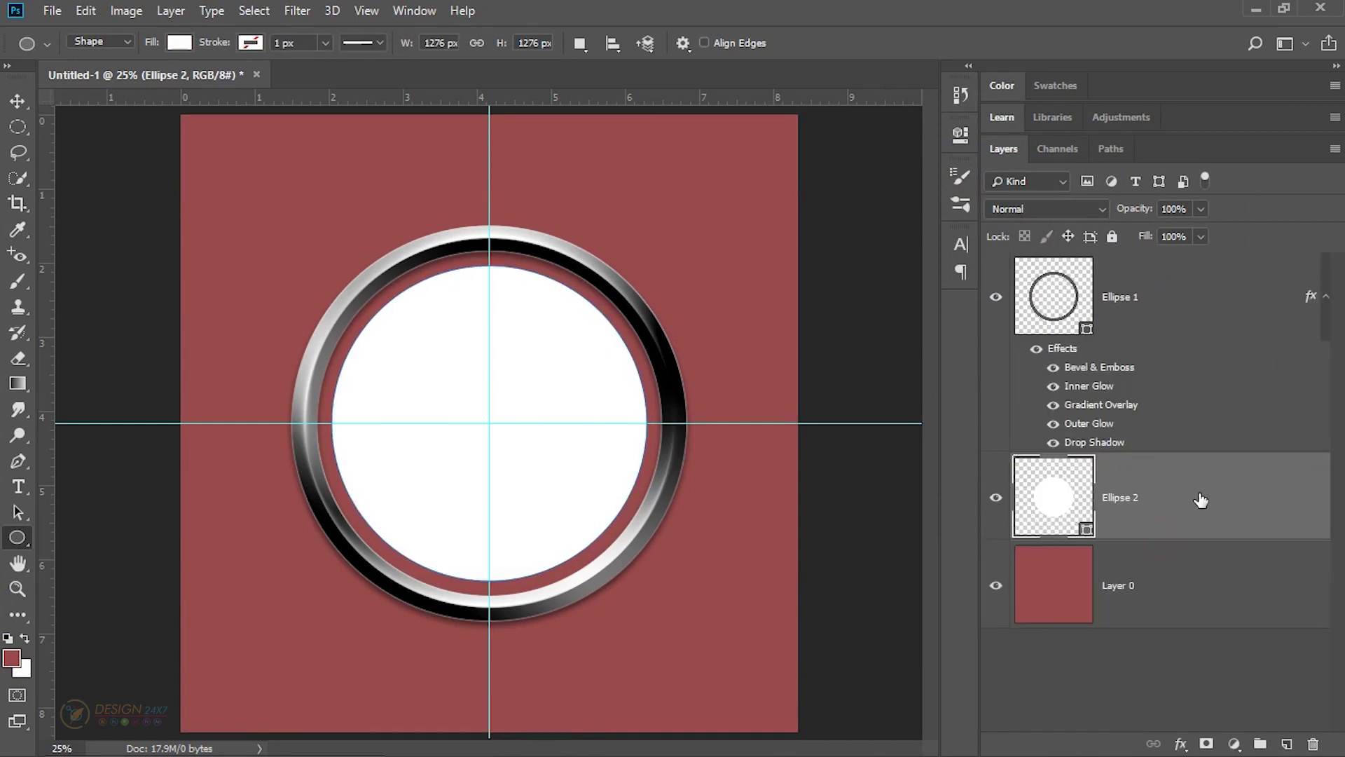
{"action": "key", "text": "ctrl+j"}
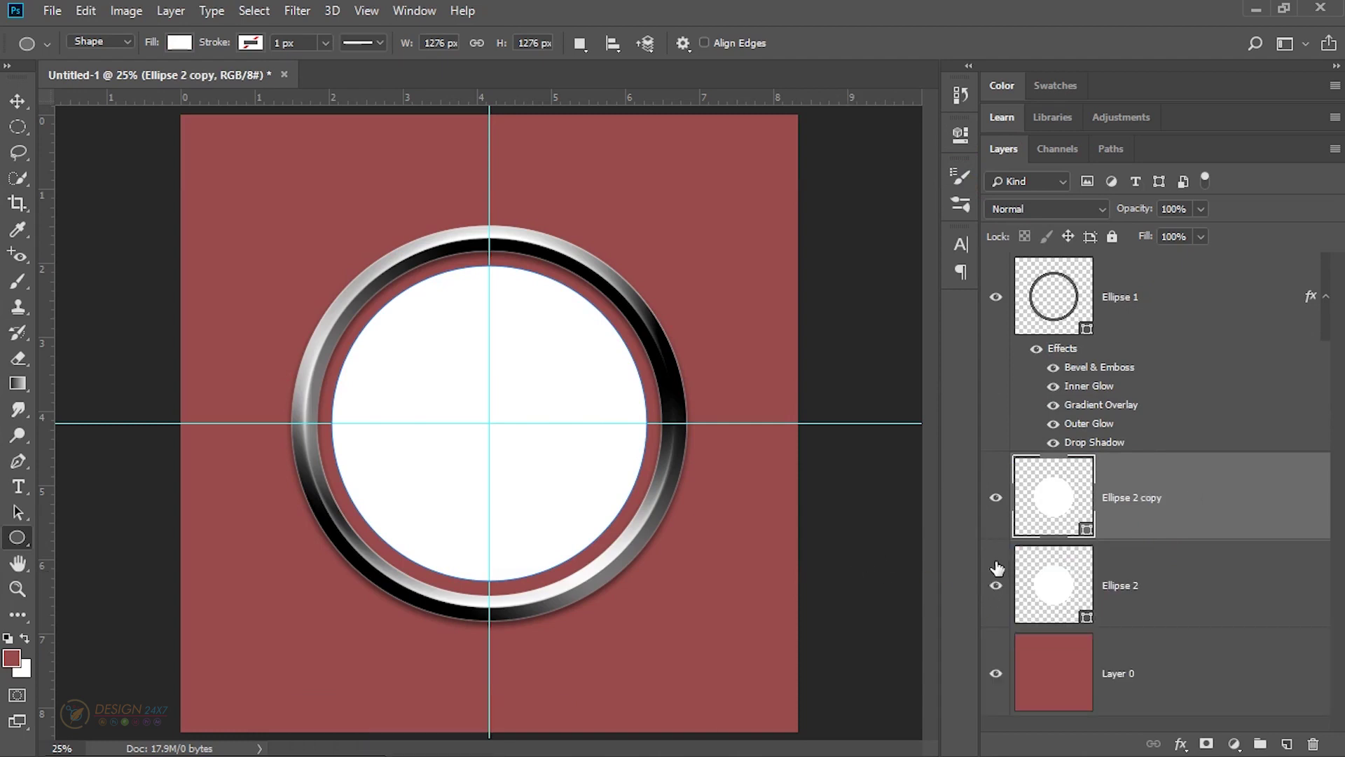
{"action": "left_click", "coordinate": [1001, 585]}
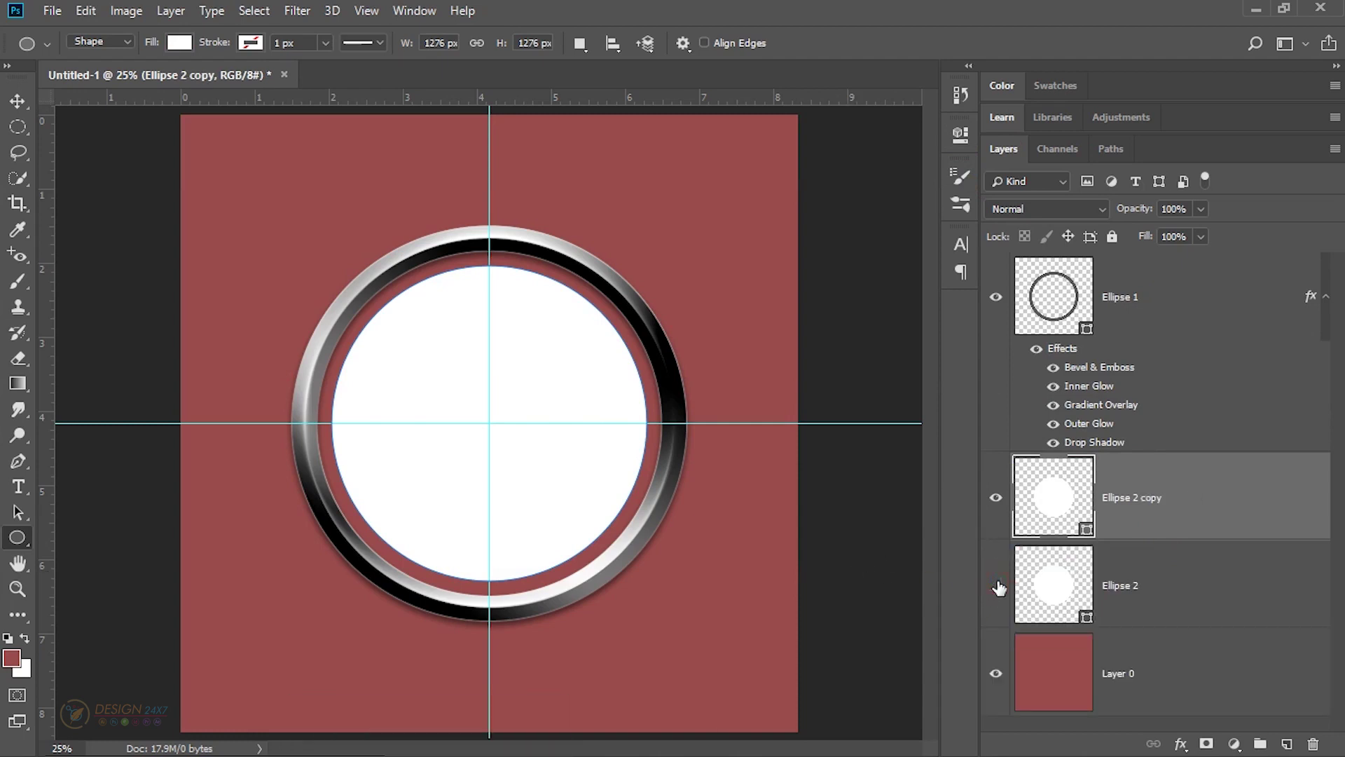
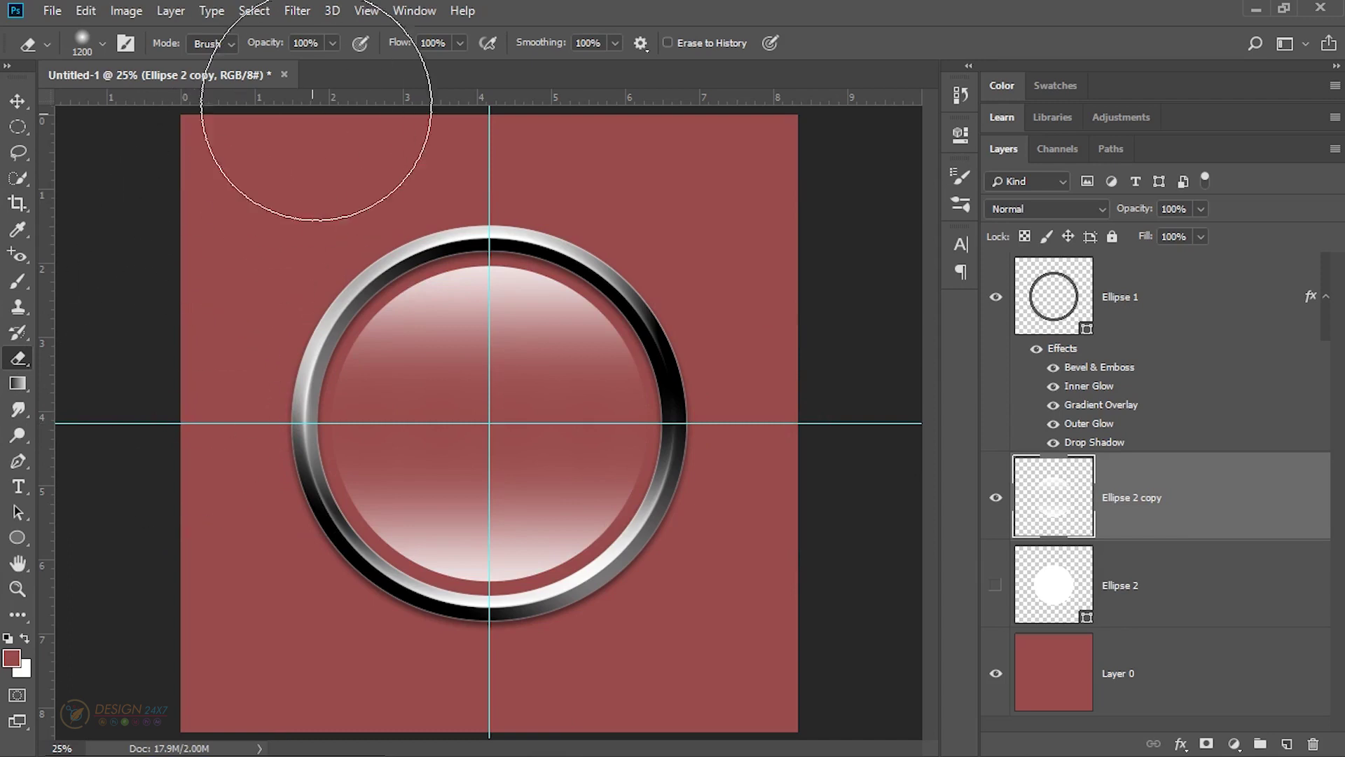
Step: Lower the Ellipse 2 highlight to 25% opacity and add a new empty Layer 1
{"action": "left_click", "coordinate": [255, 48]}
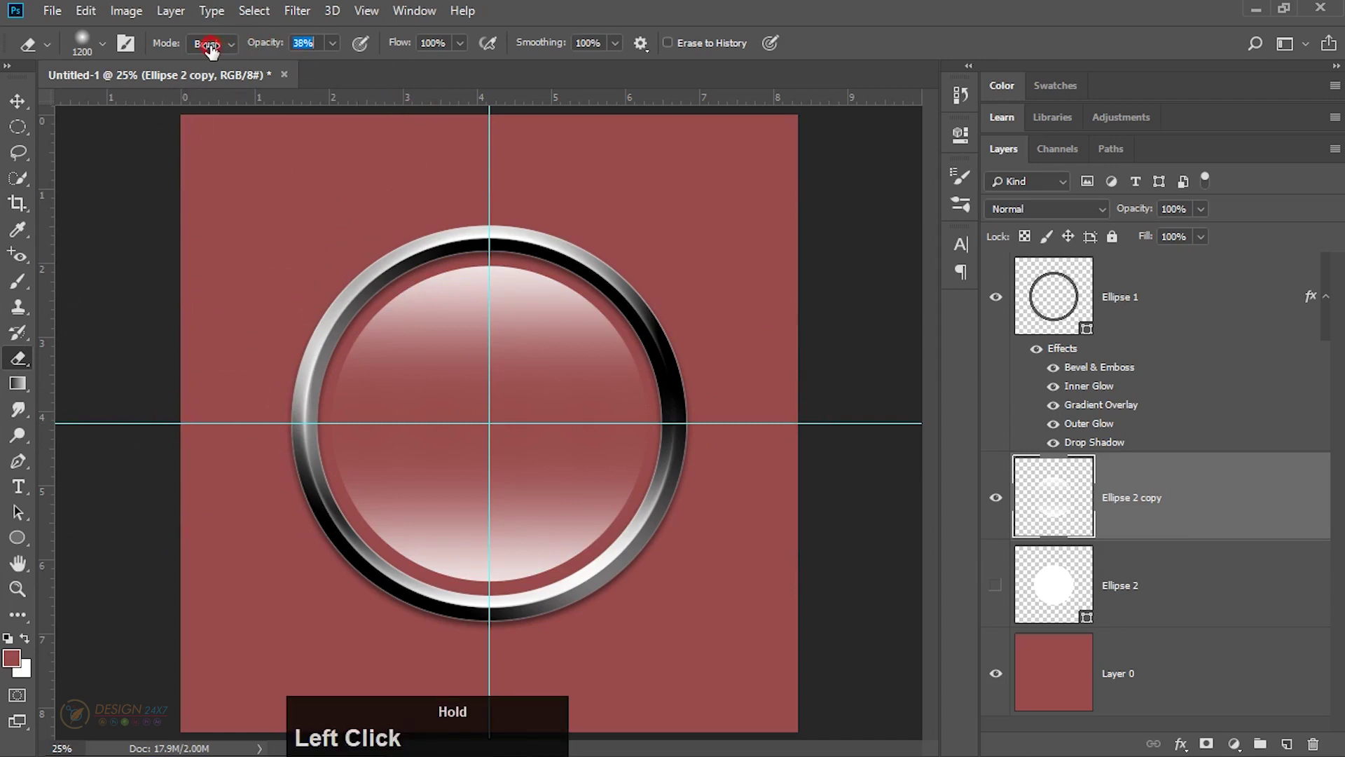
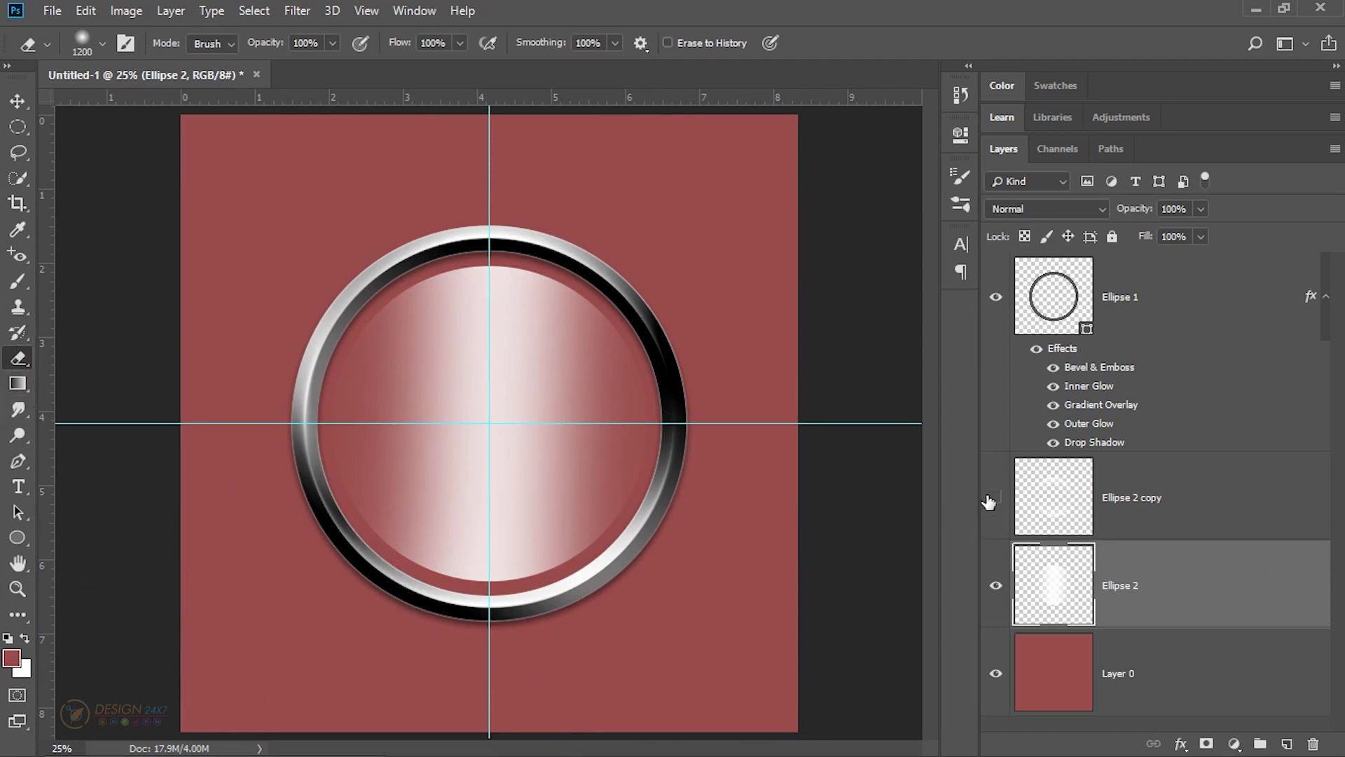
{"action": "left_click", "coordinate": [1001, 507]}
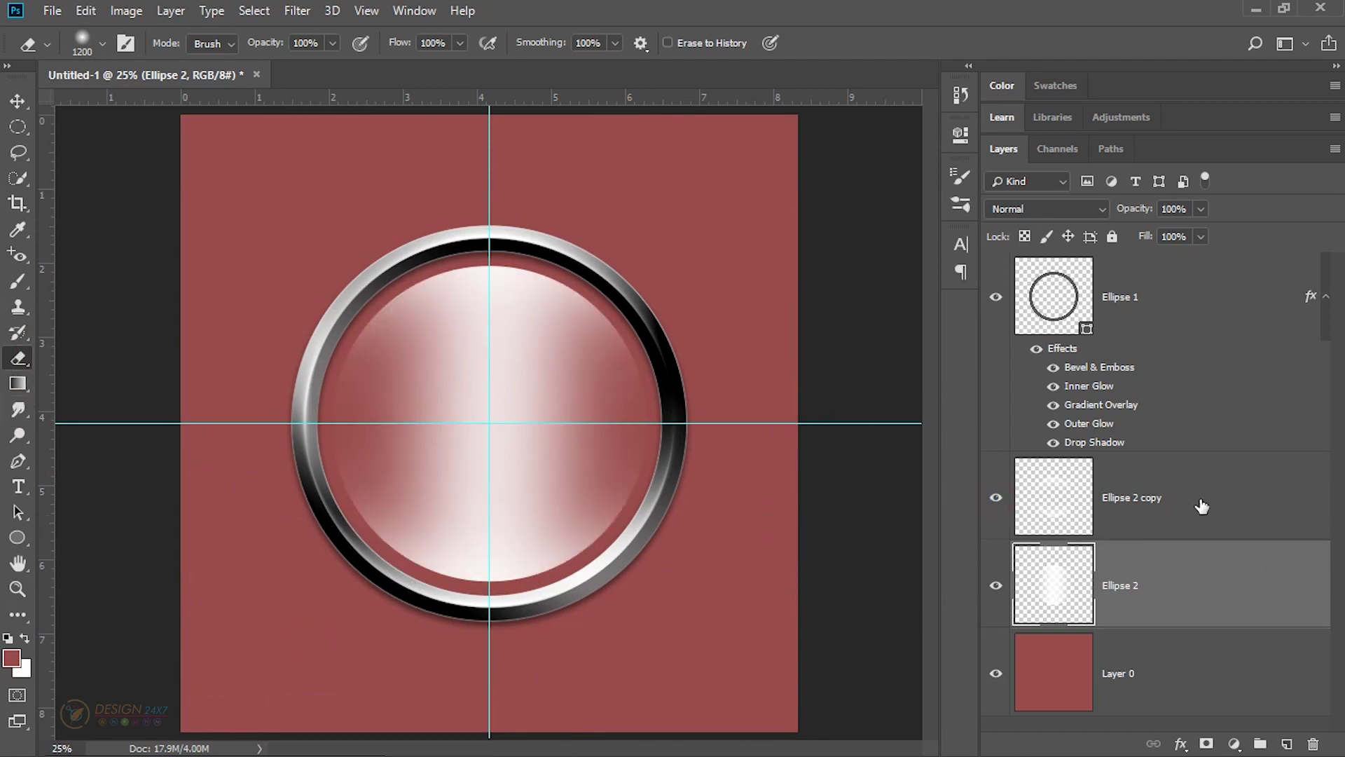
{"action": "left_click", "coordinate": [1195, 582]}
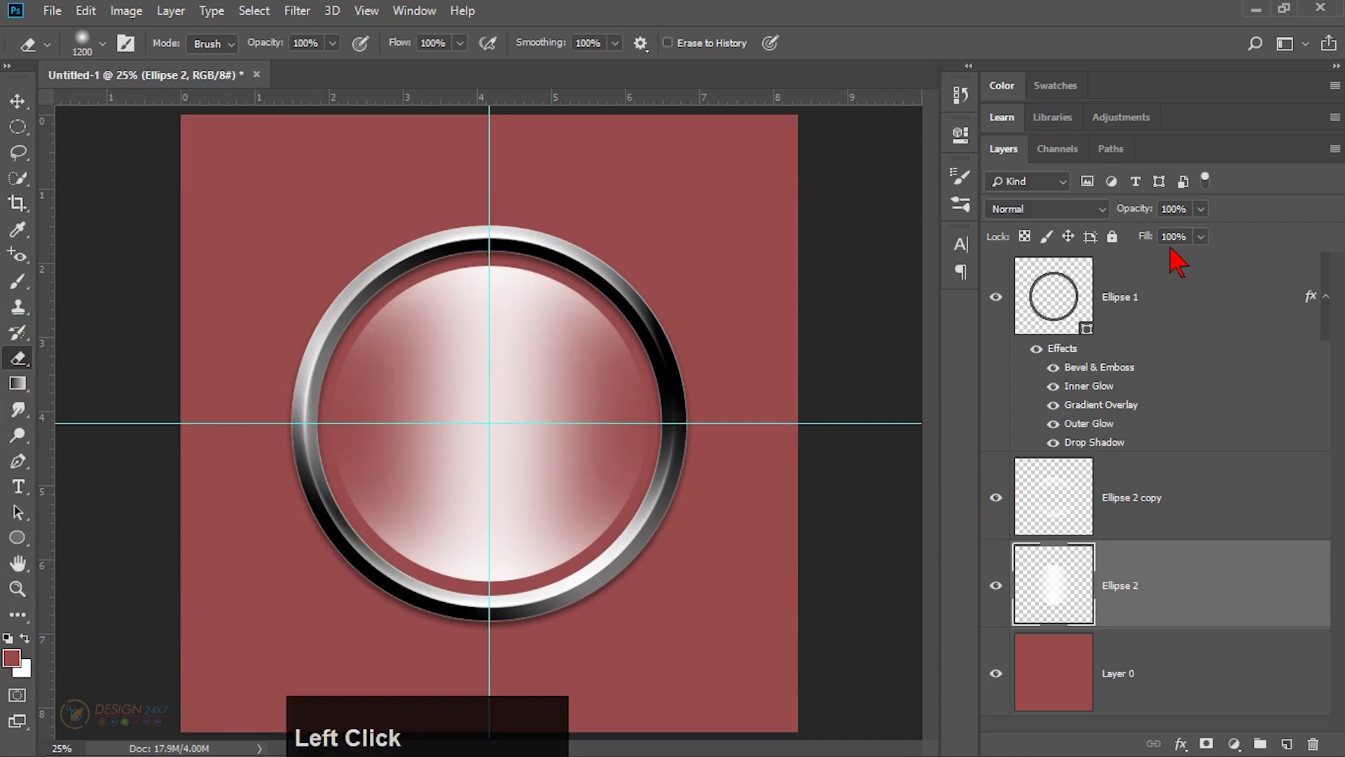
{"action": "left_click", "coordinate": [1128, 210]}
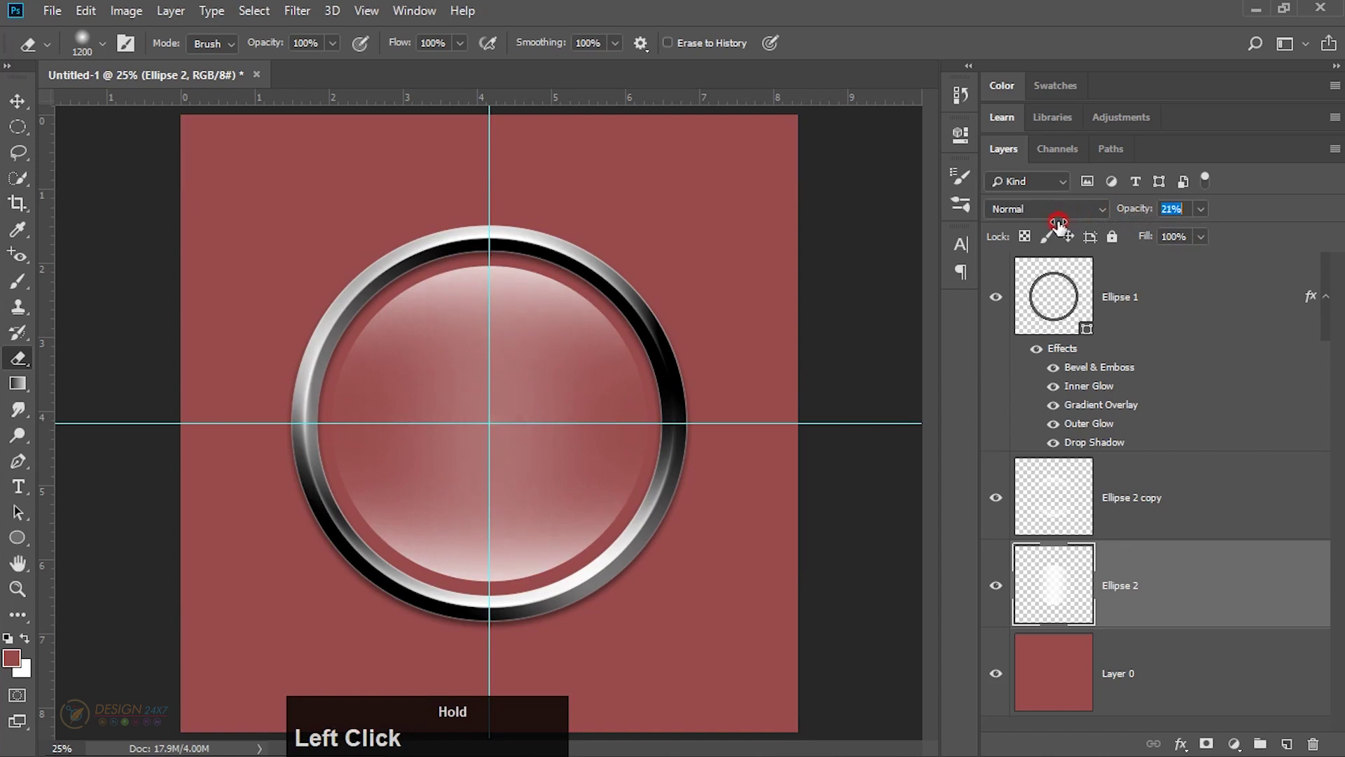
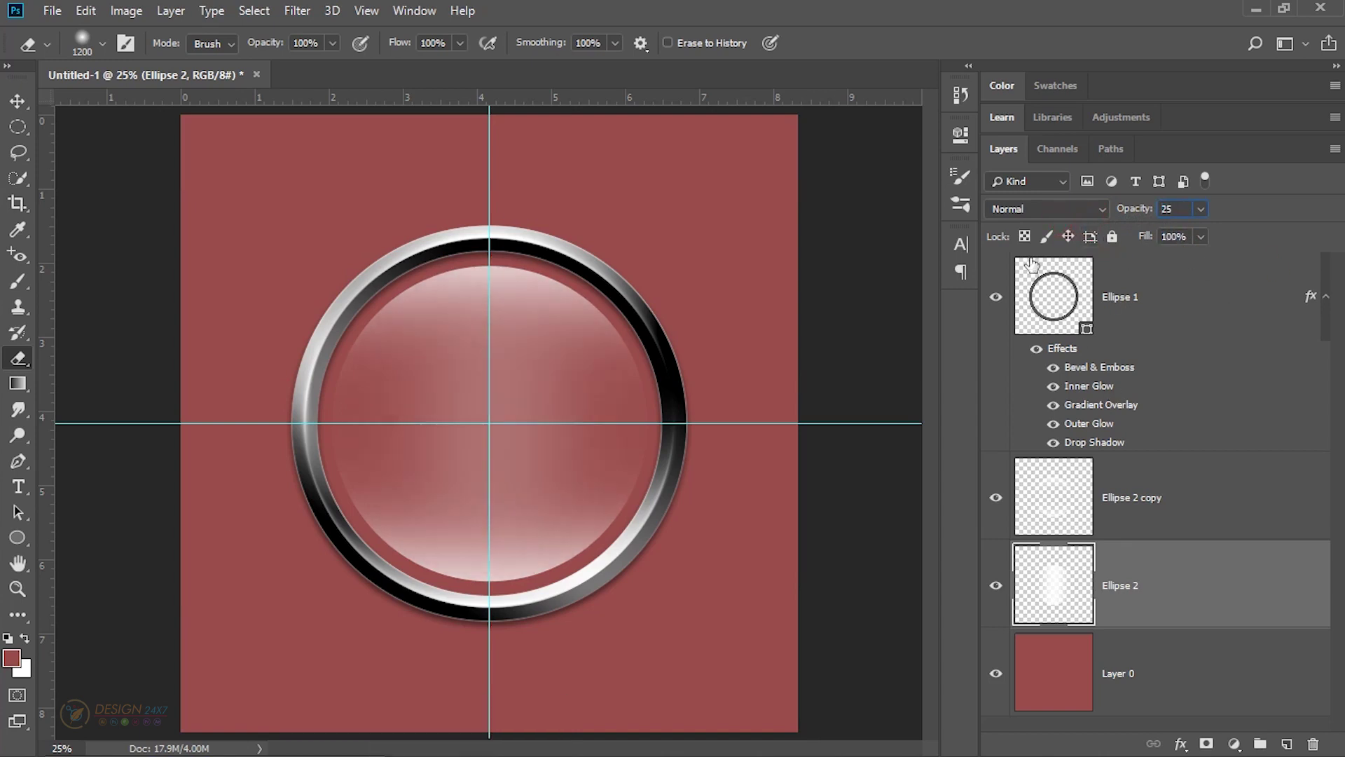
{"action": "left_click", "coordinate": [1009, 395]}
{"action": "left_click", "coordinate": [991, 290]}
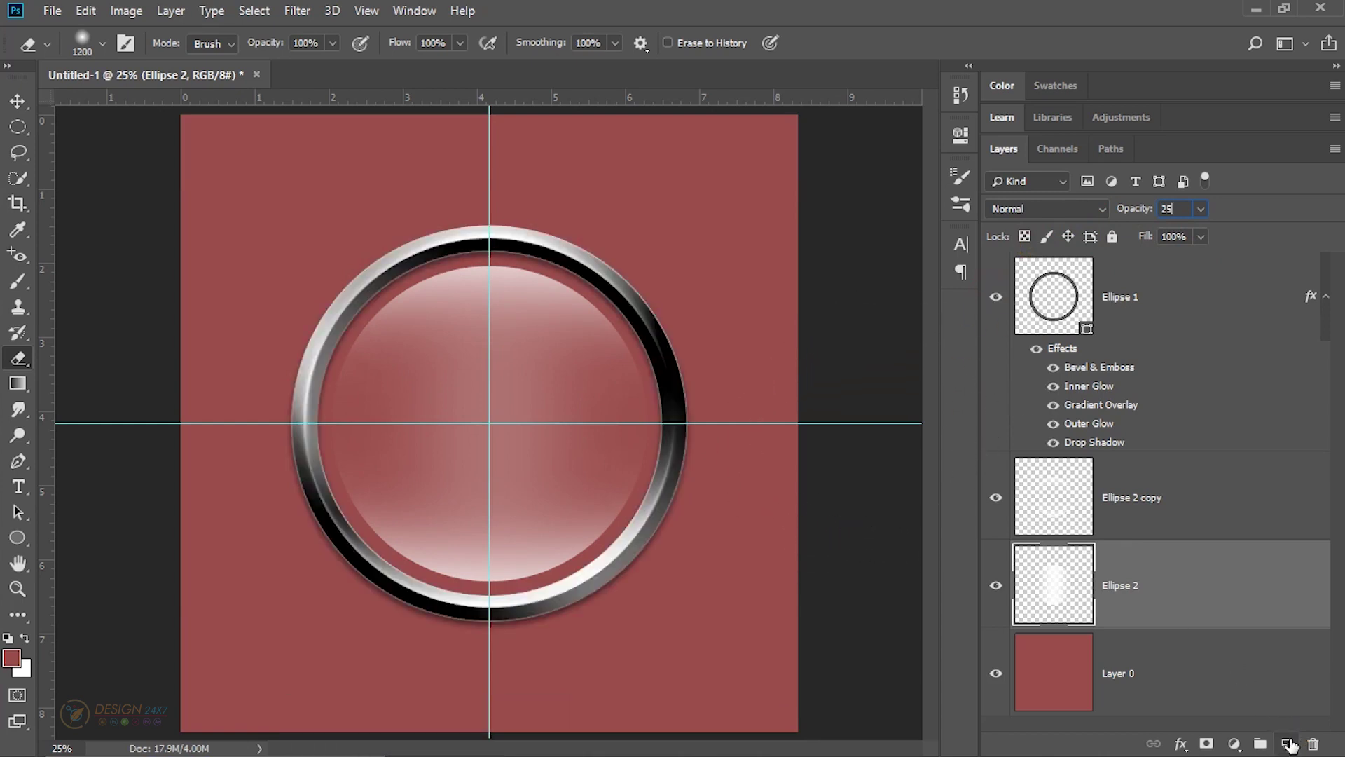
{"action": "left_click", "coordinate": [1294, 743]}
Step: Move Layer 1 below the highlights, pick a large soft navy (000450) brush and undo a test blotch
{"action": "left_click", "coordinate": [1166, 591]}
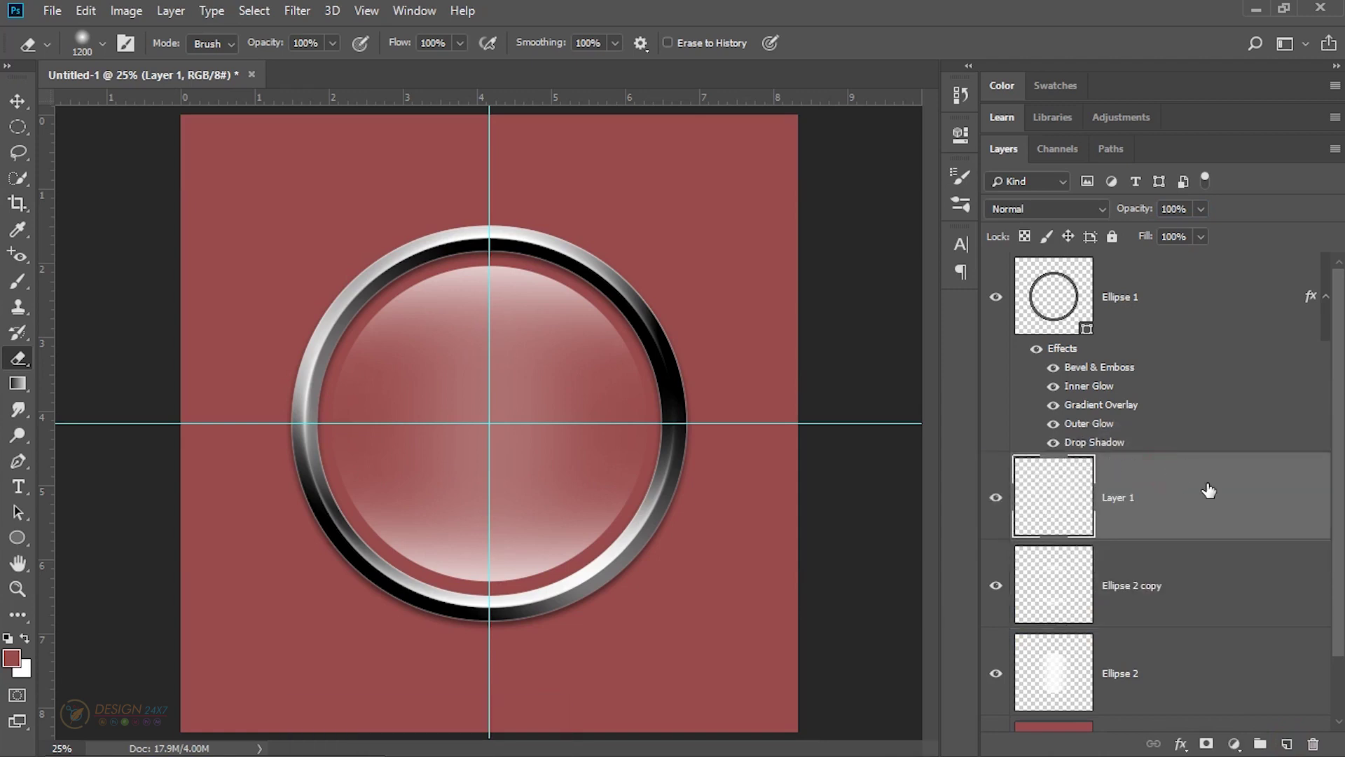
{"action": "left_click", "coordinate": [1192, 482]}
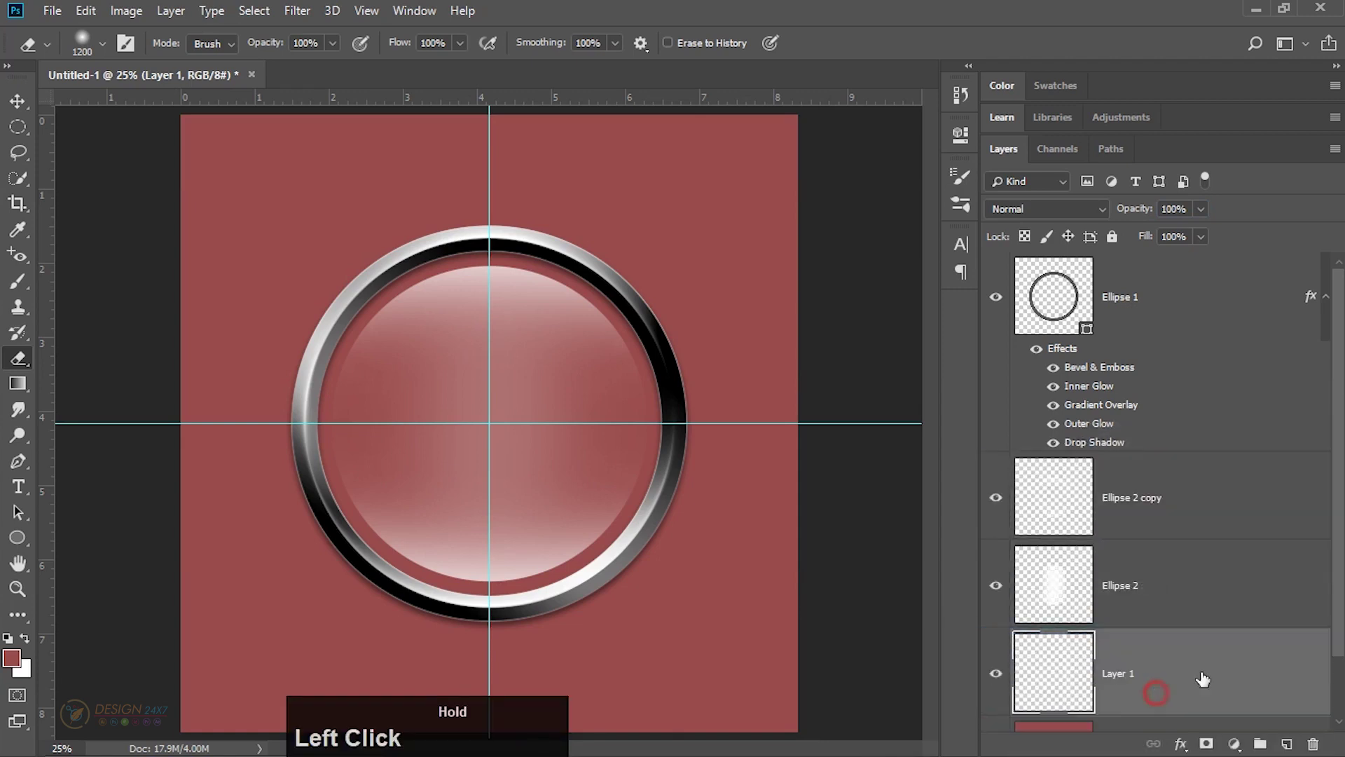
{"action": "left_click", "coordinate": [1003, 543]}
{"action": "left_click", "coordinate": [1008, 509]}
{"action": "left_click", "coordinate": [1060, 674]}
{"action": "key", "text": "b"}
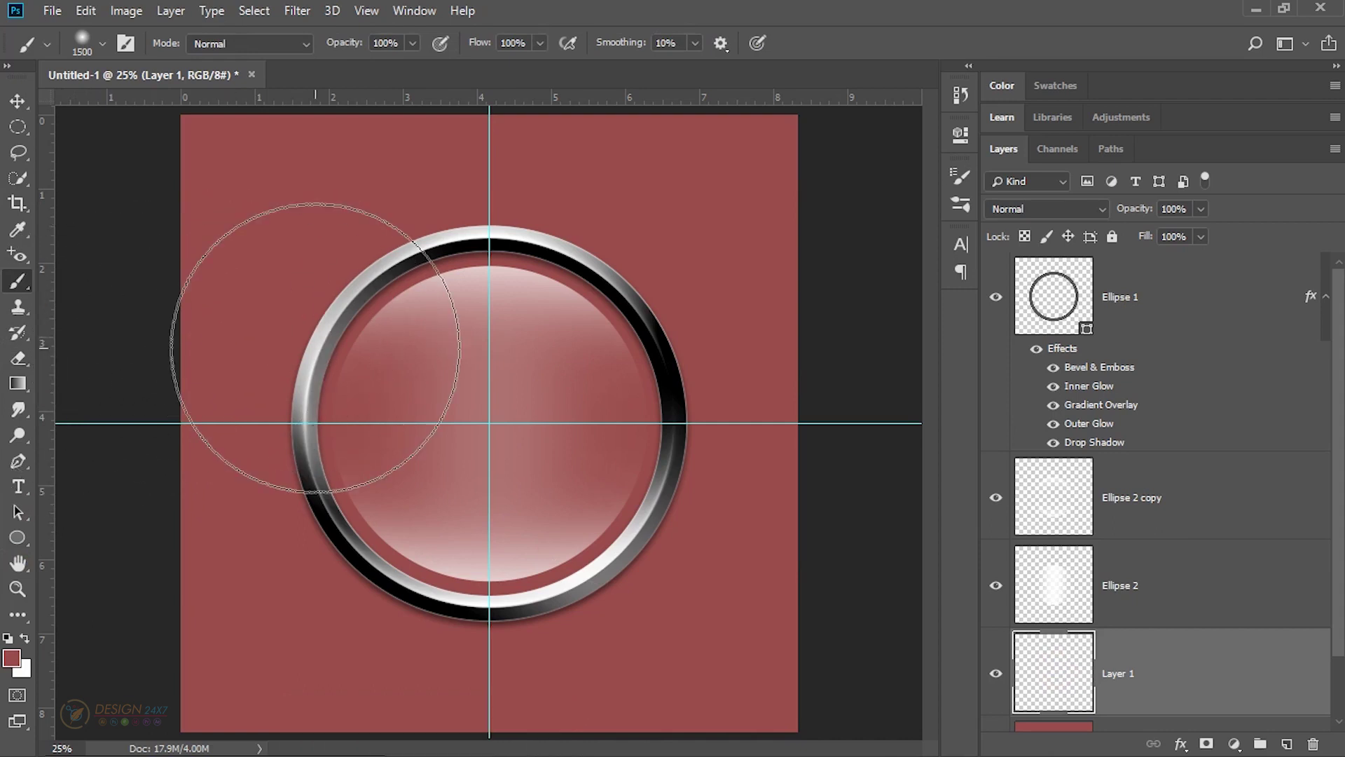
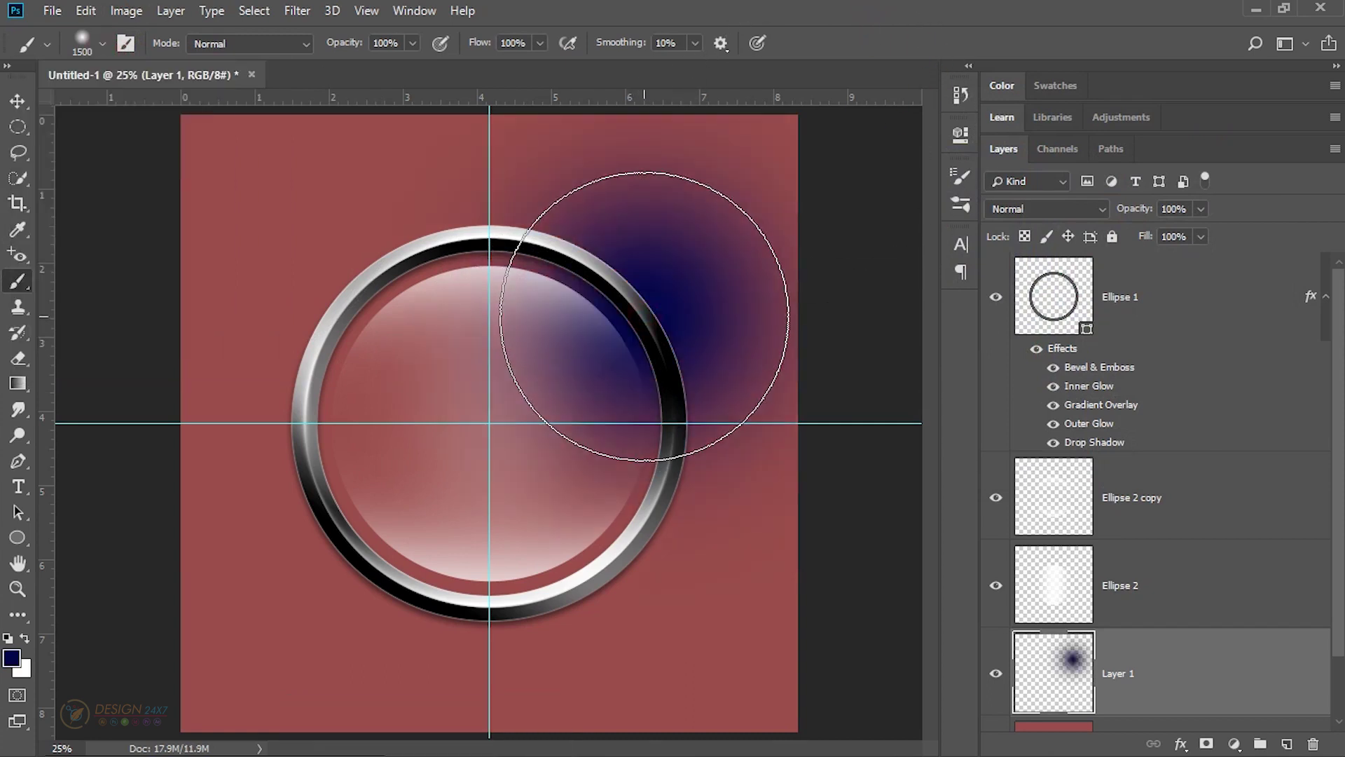
{"action": "key", "text": "ctrl+alt+z"}
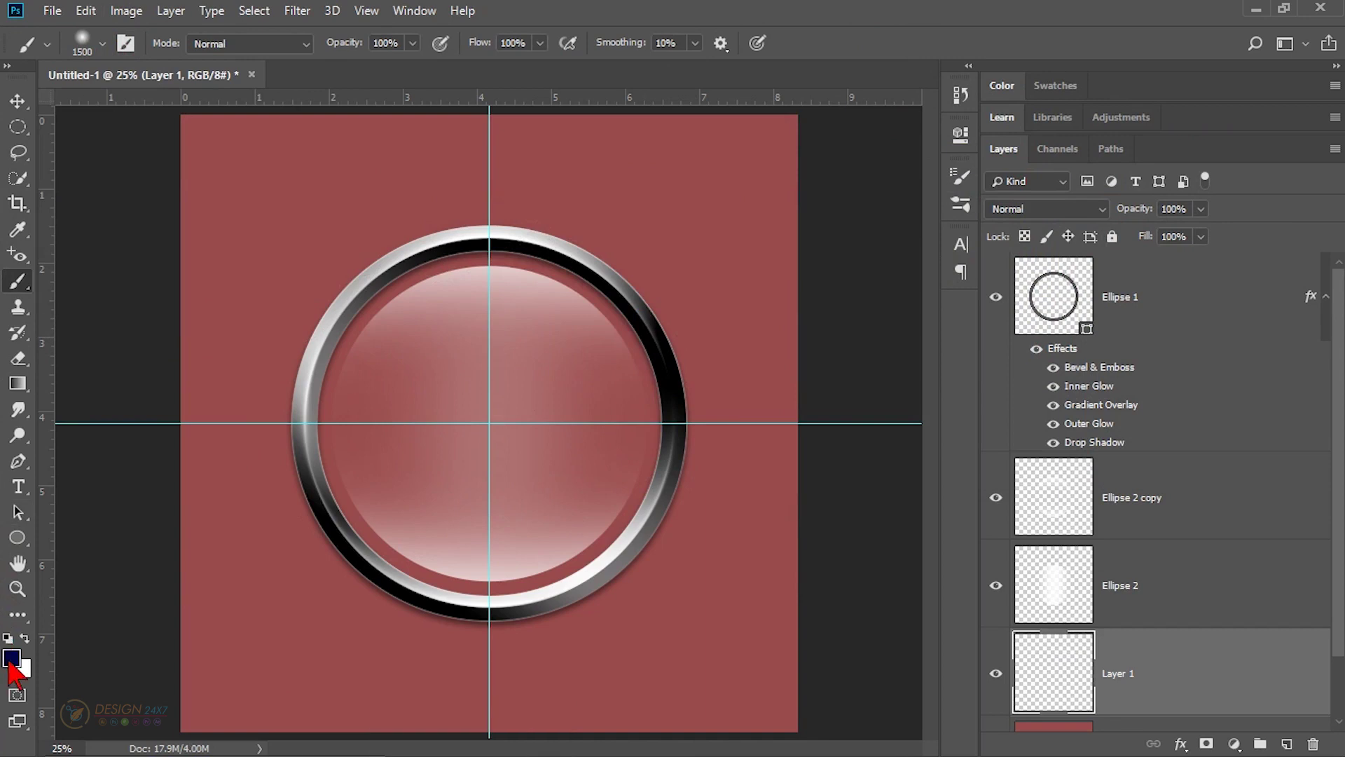
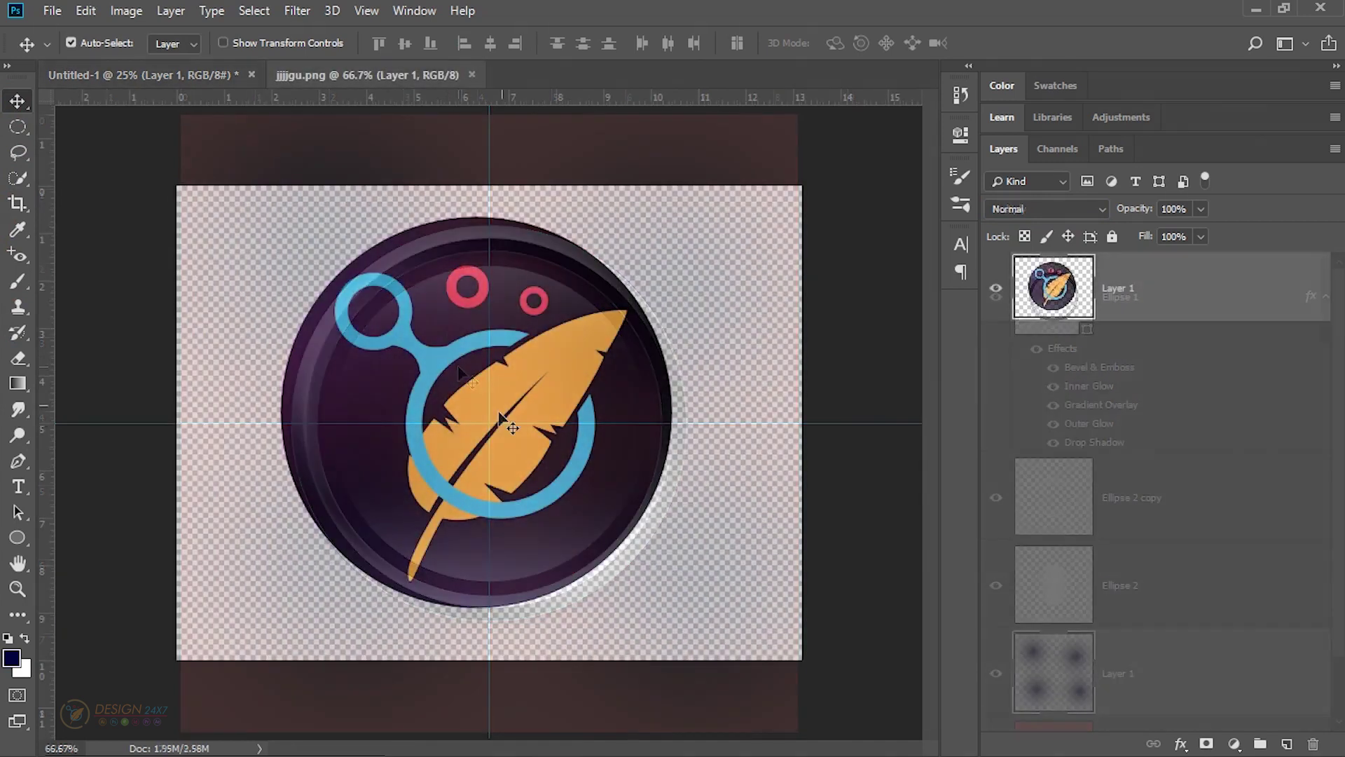
Step: Set the dark corner shading Layer 1 to 57% opacity and hide it
{"action": "left_click", "coordinate": [489, 423]}
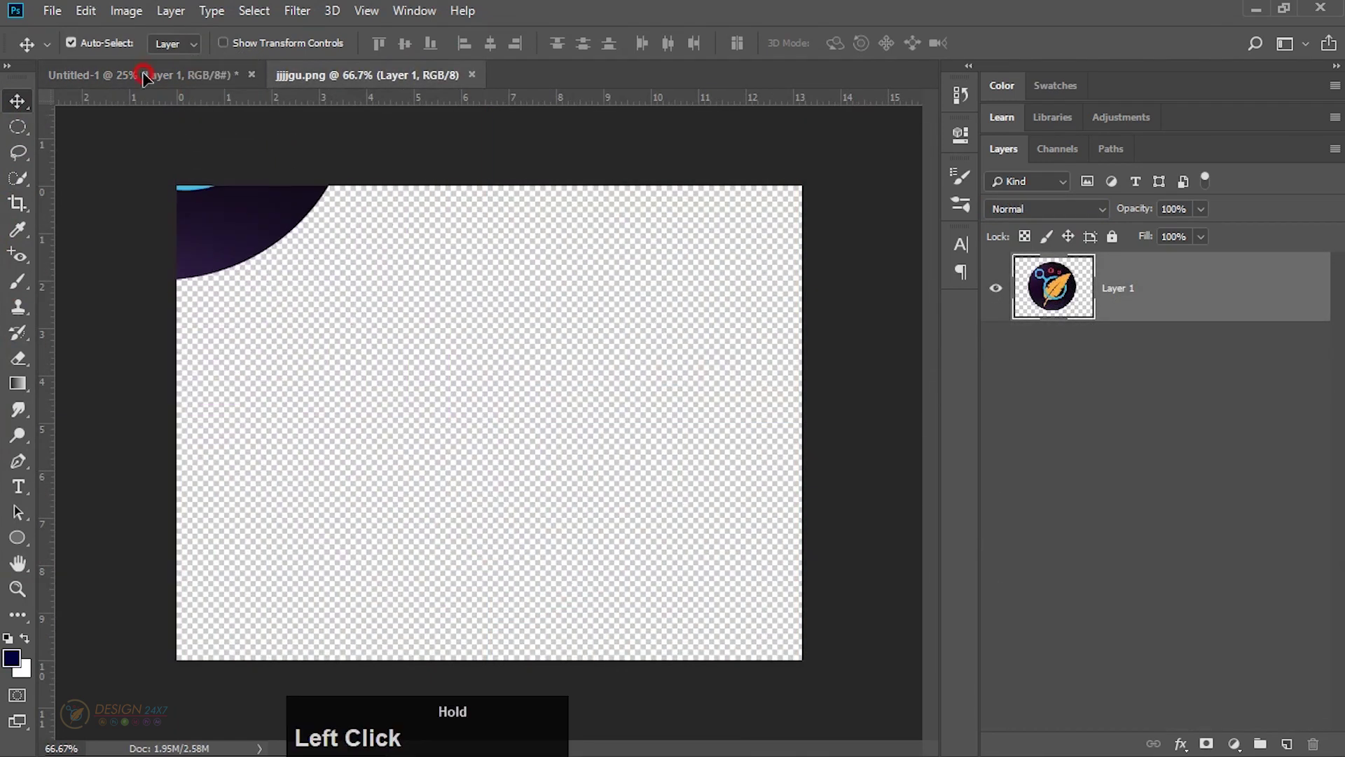
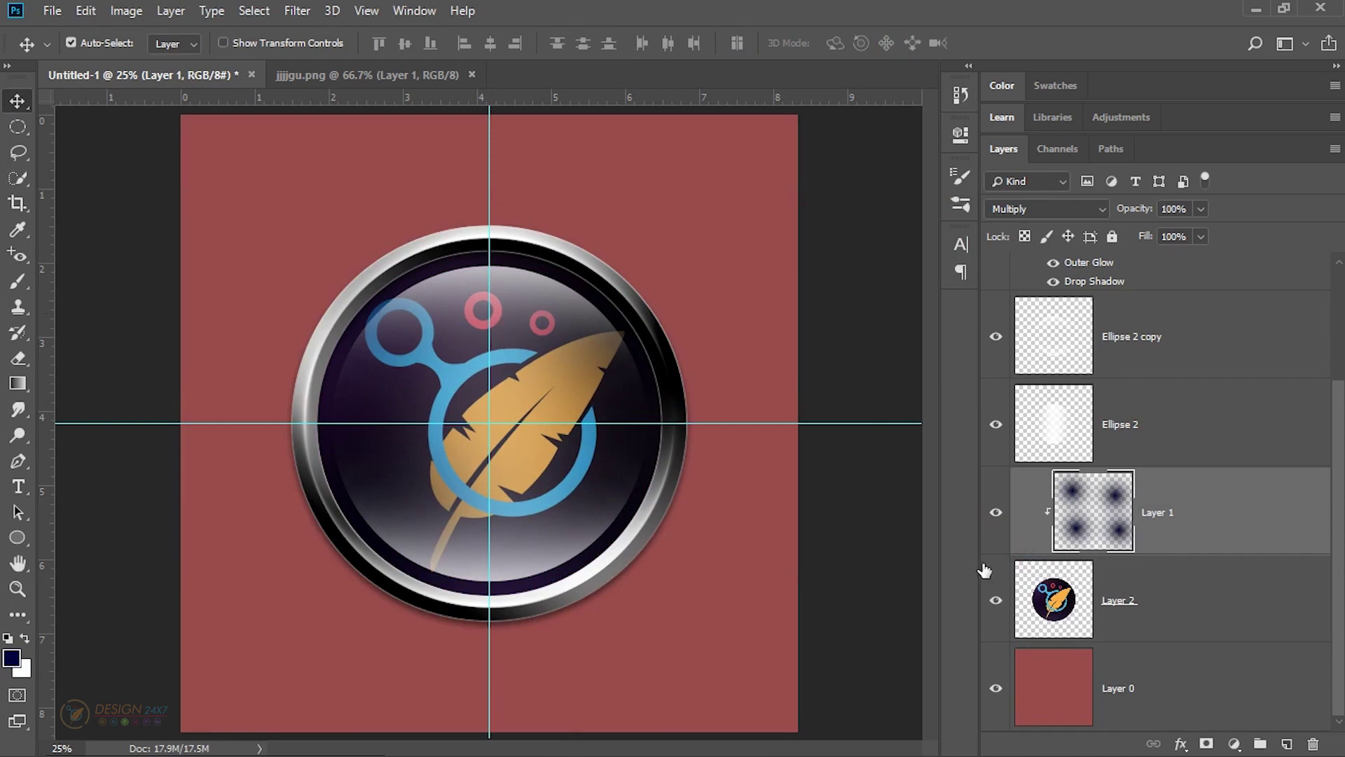
{"action": "left_click", "coordinate": [997, 517]}
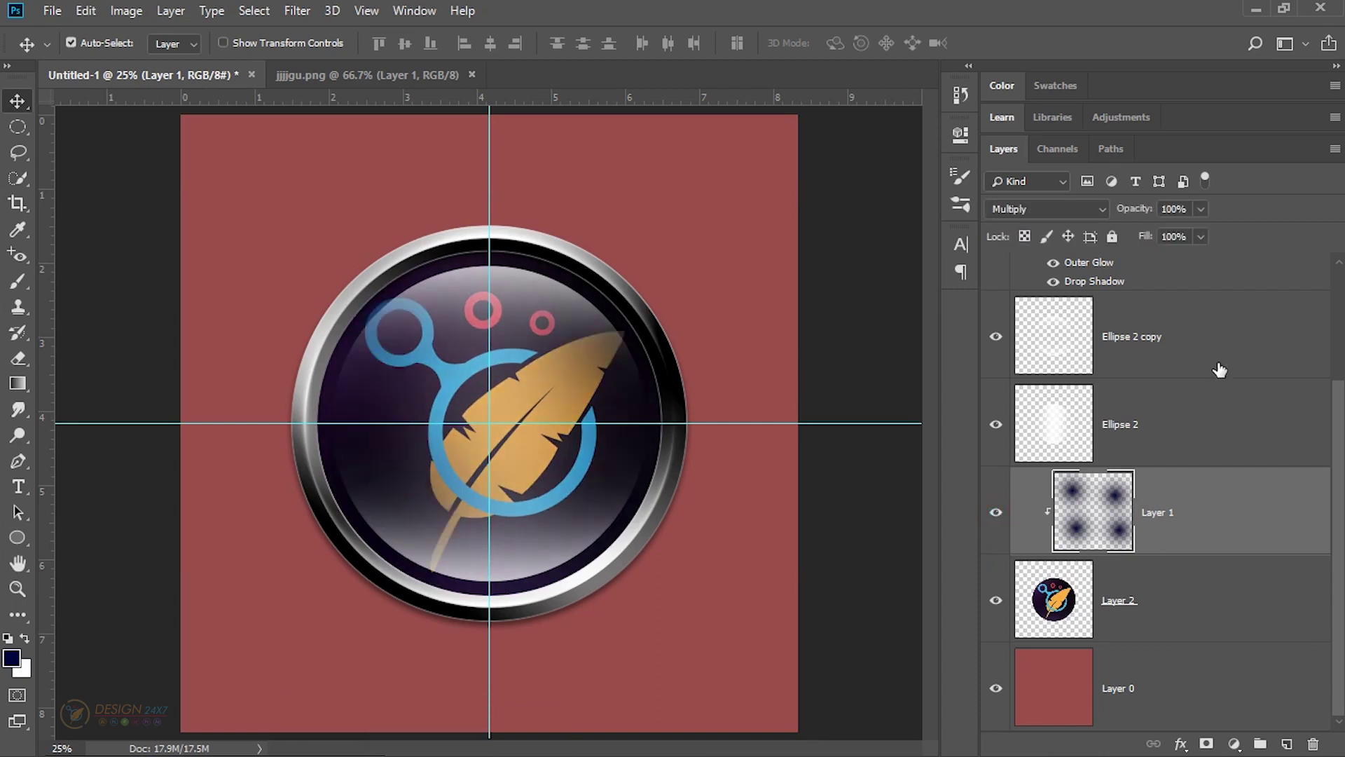
{"action": "left_click", "coordinate": [1135, 218]}
{"action": "left_click", "coordinate": [1123, 219]}
{"action": "left_click", "coordinate": [998, 517]}
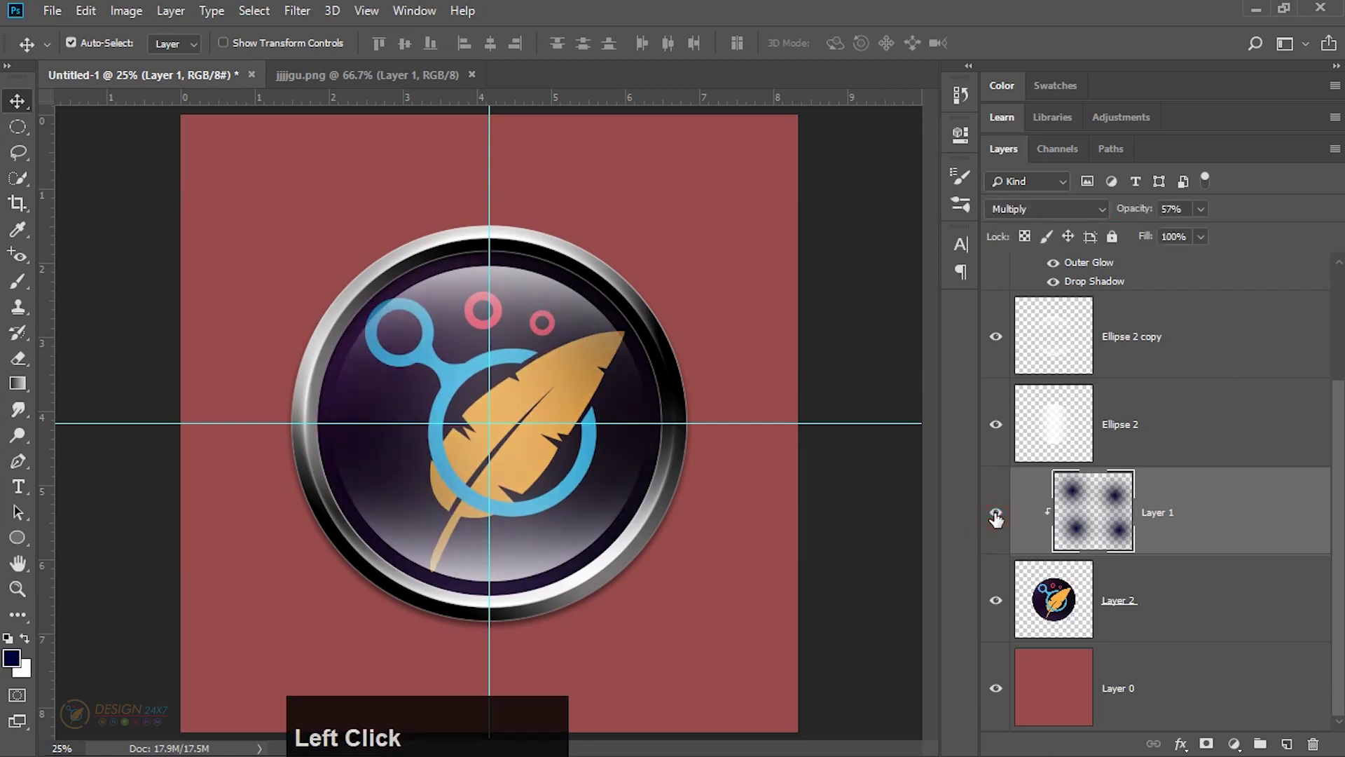
{"action": "left_click", "coordinate": [998, 518]}
{"action": "left_click", "coordinate": [998, 517]}
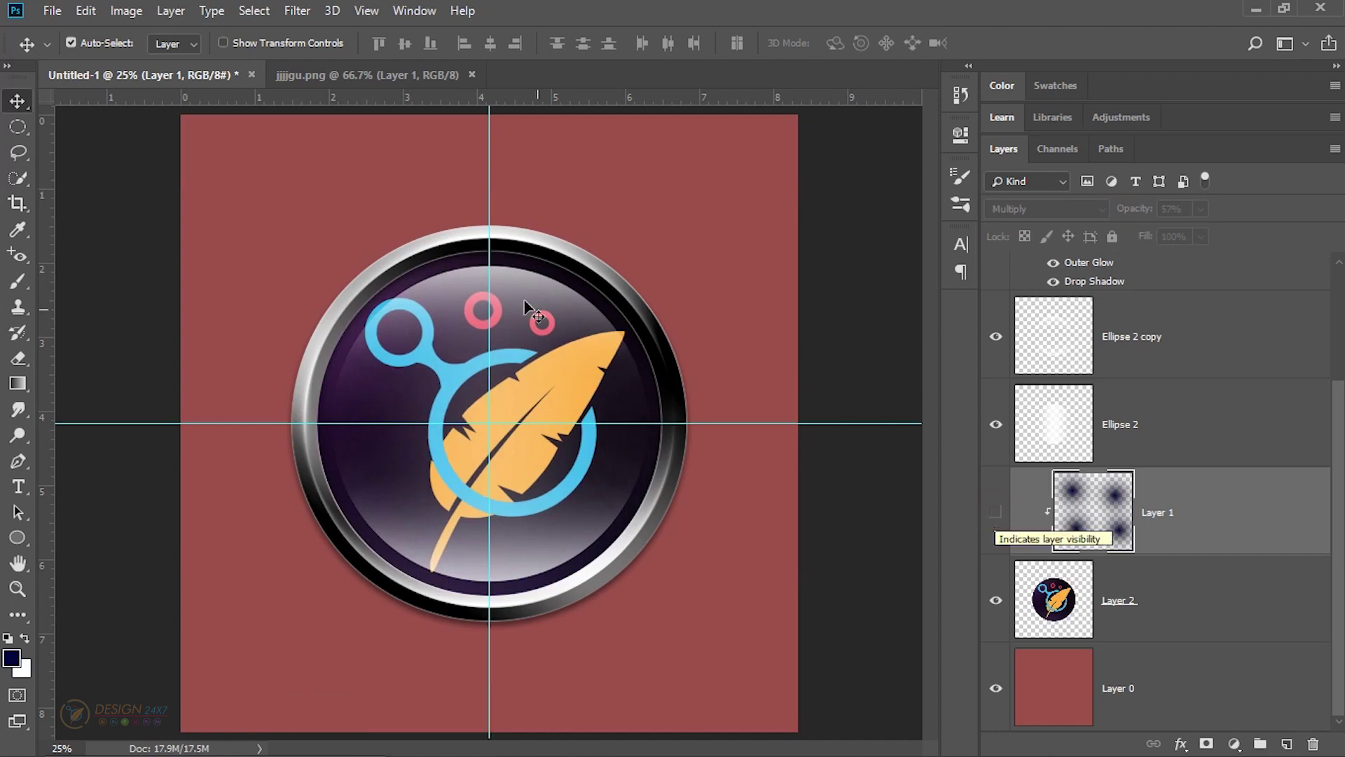
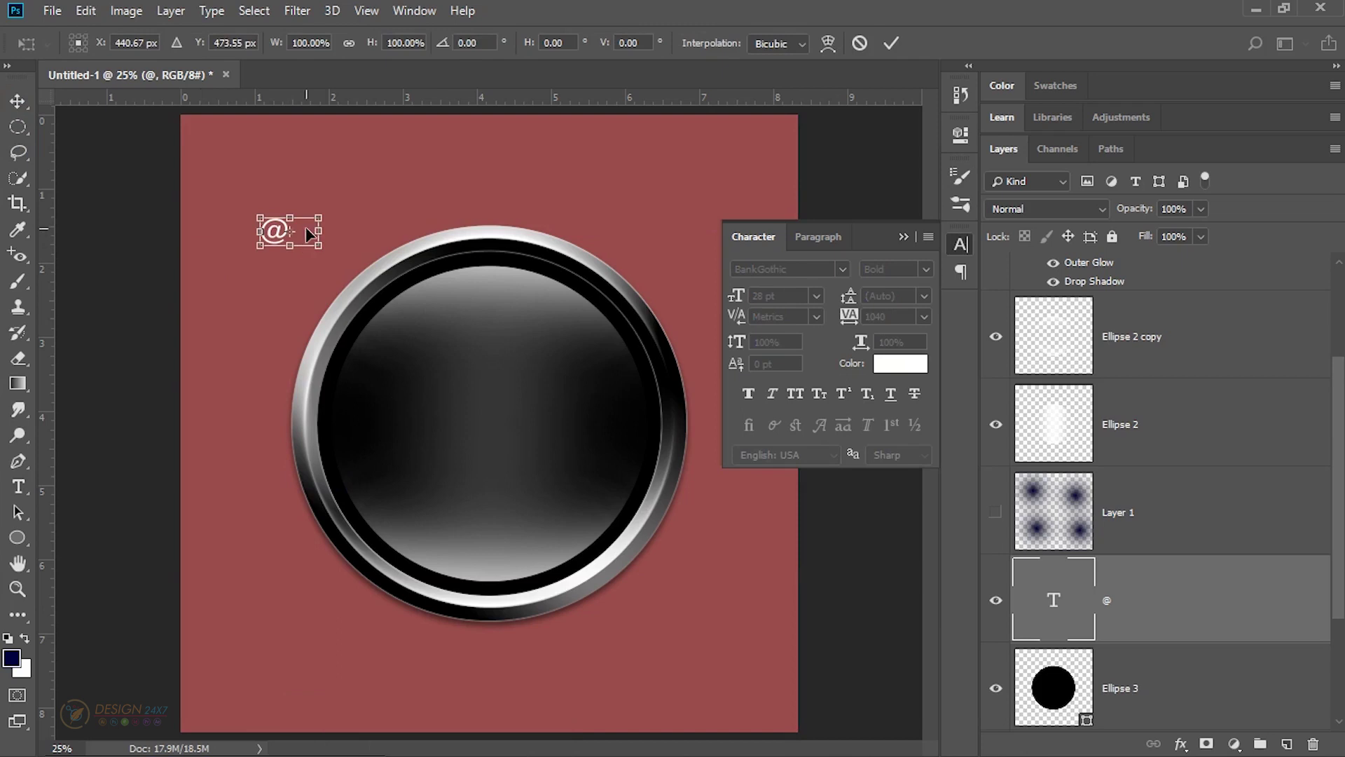
Step: Scale the white @ symbol up to about 694% to fill the button
{"action": "left_click", "coordinate": [311, 233]}
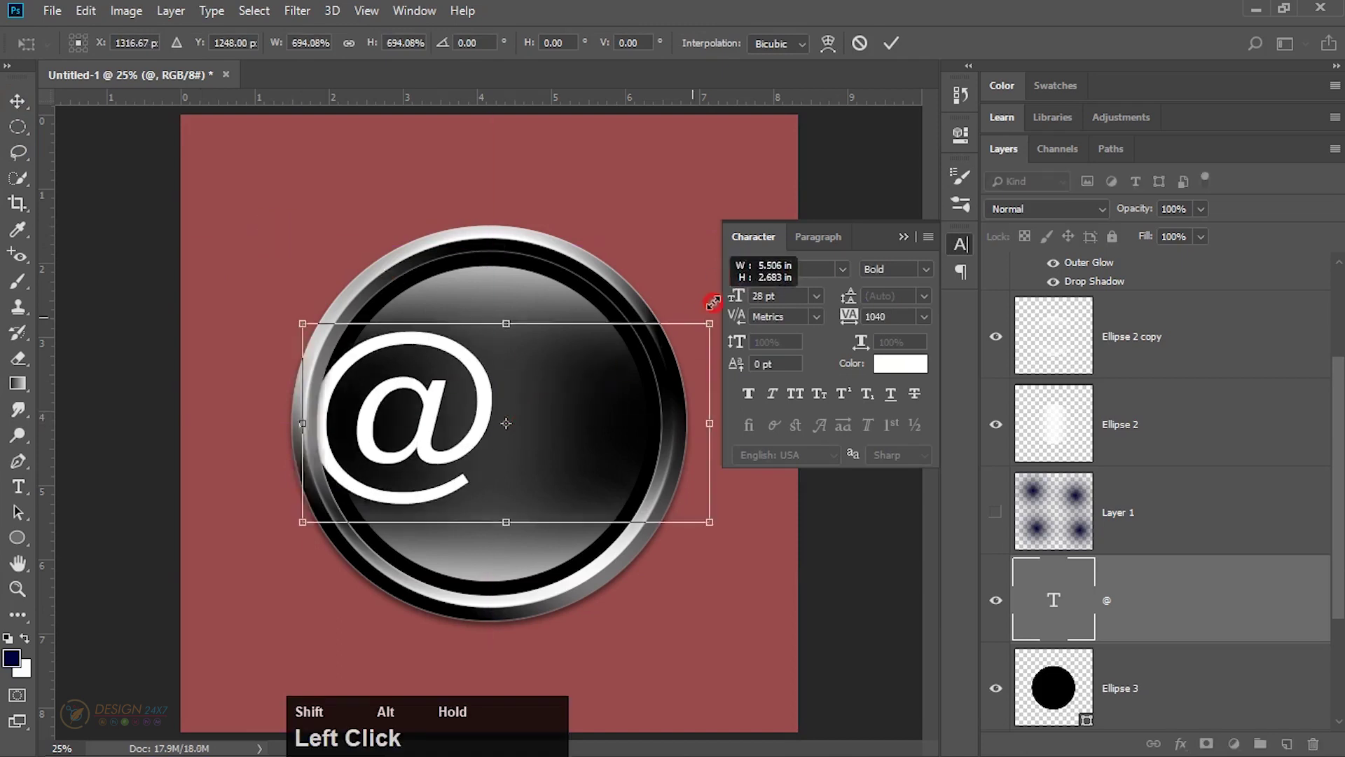